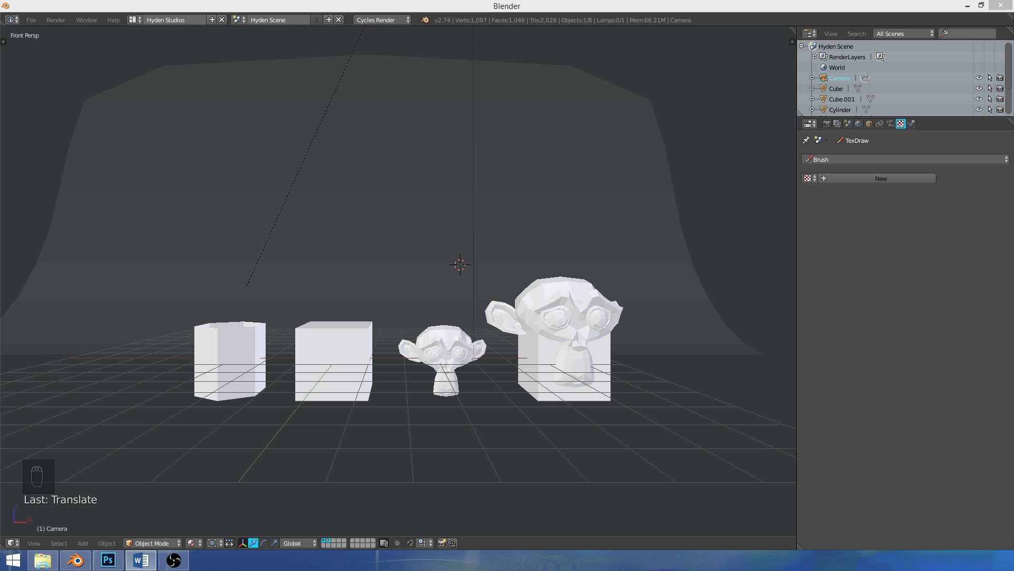
Select the plain middle cube and orbit and zoom the view close to it
click(382, 285)
middle_click(454, 315)
drag(451, 302, 408, 269)
drag(409, 269, 398, 302)
drag(397, 302, 346, 318)
drag(346, 318, 411, 304)
drag(410, 304, 433, 276)
Scale the cube up uniformly to about 2.7, around 5.4 units across
key(n)
drag(432, 276, 313, 365)
Try object scaling the cube to about 2.7 and 4.16, undoing both attempts
key(s)
drag(431, 369, 474, 368)
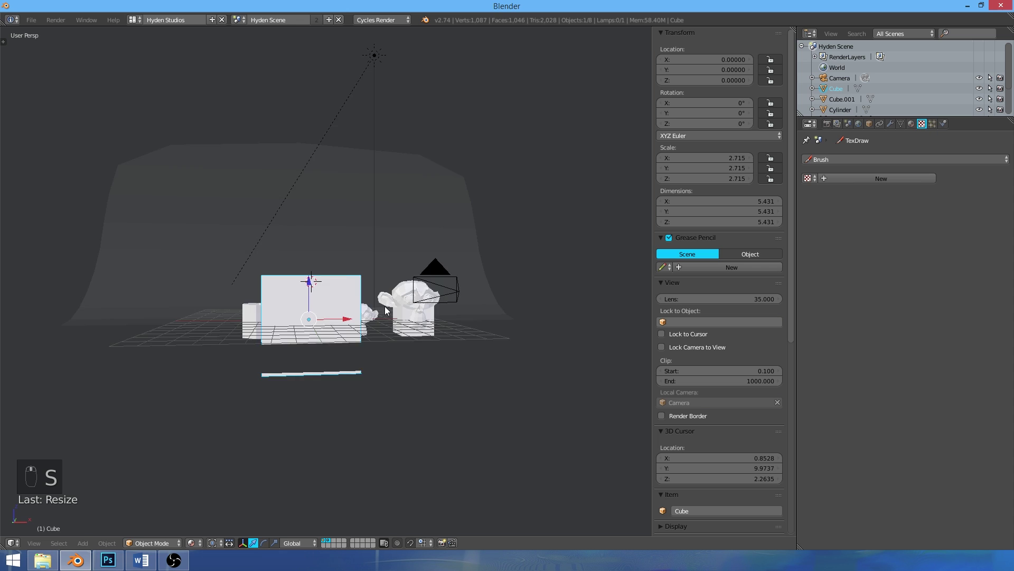
drag(741, 160, 389, 331)
key(ctrl+z)
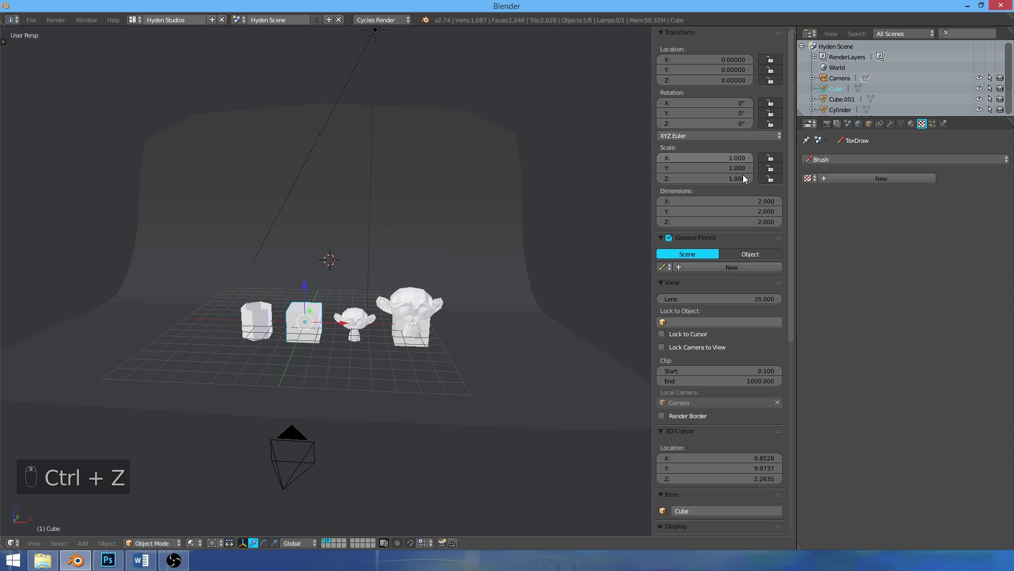
key(s)
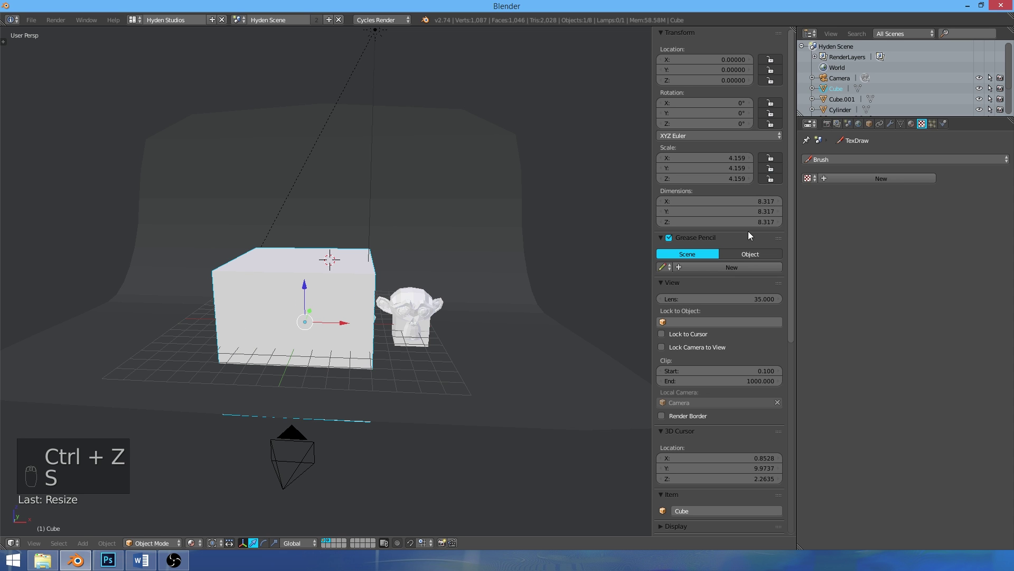
click(358, 304)
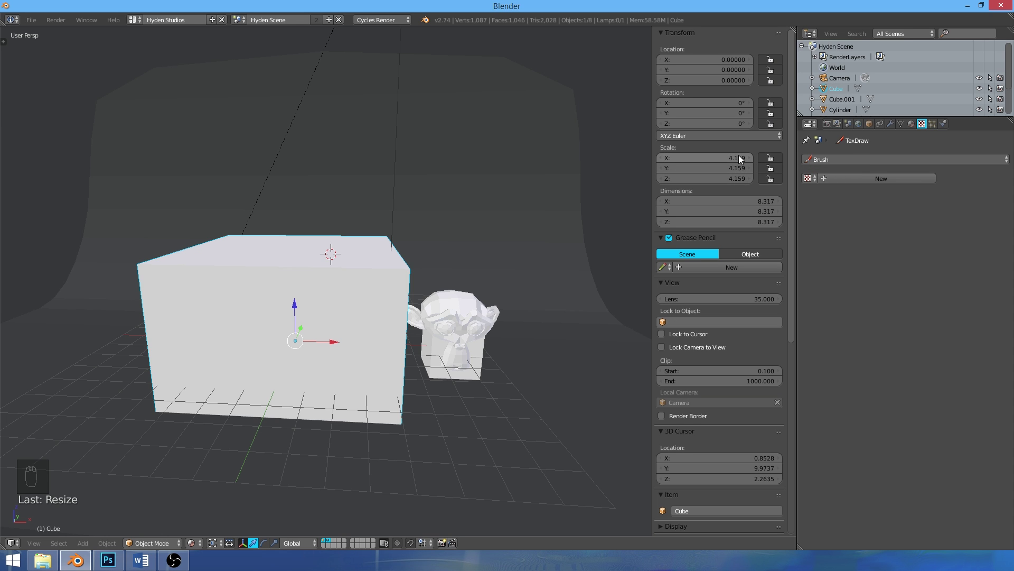
key(ctrl+z)
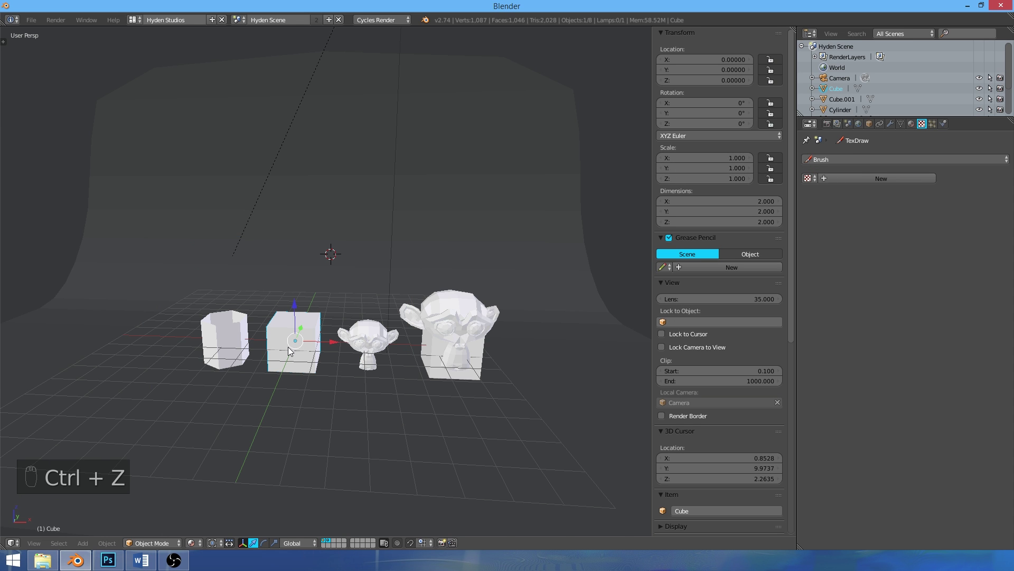
Scale the cube's mesh in Edit Mode to about 6.67 units, leaving object scale at 1
key(Tab)
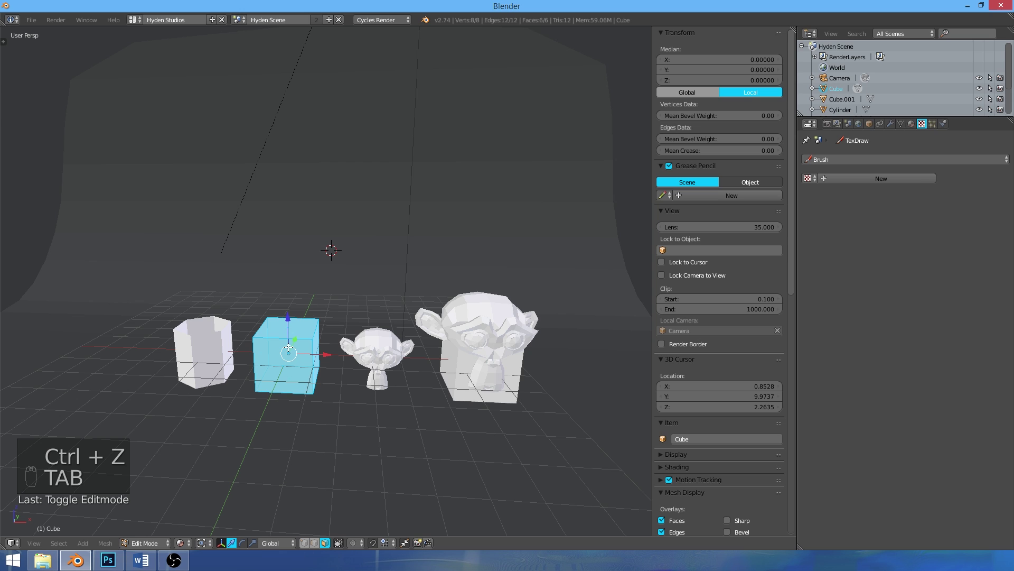
key(s)
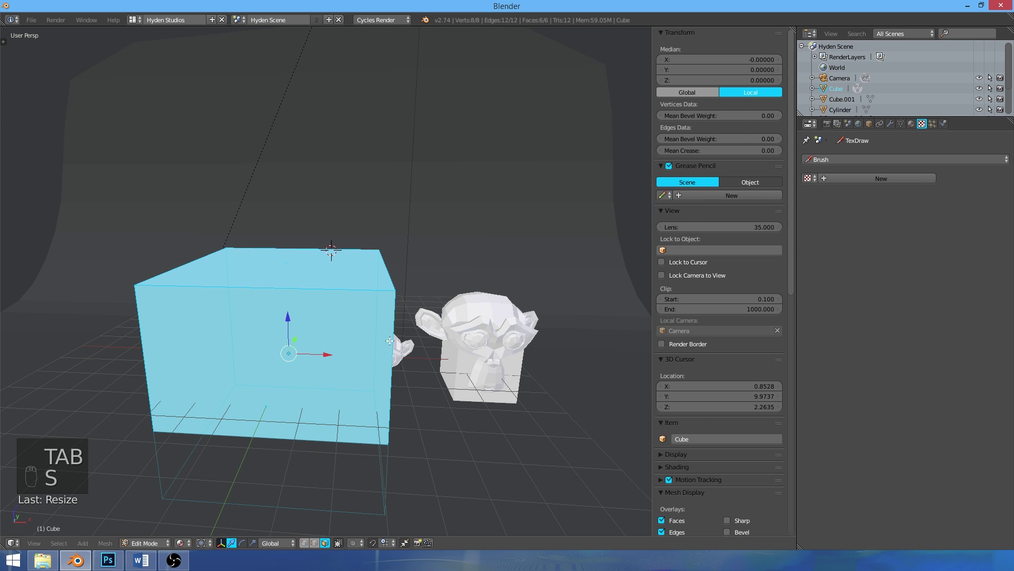
key(Tab)
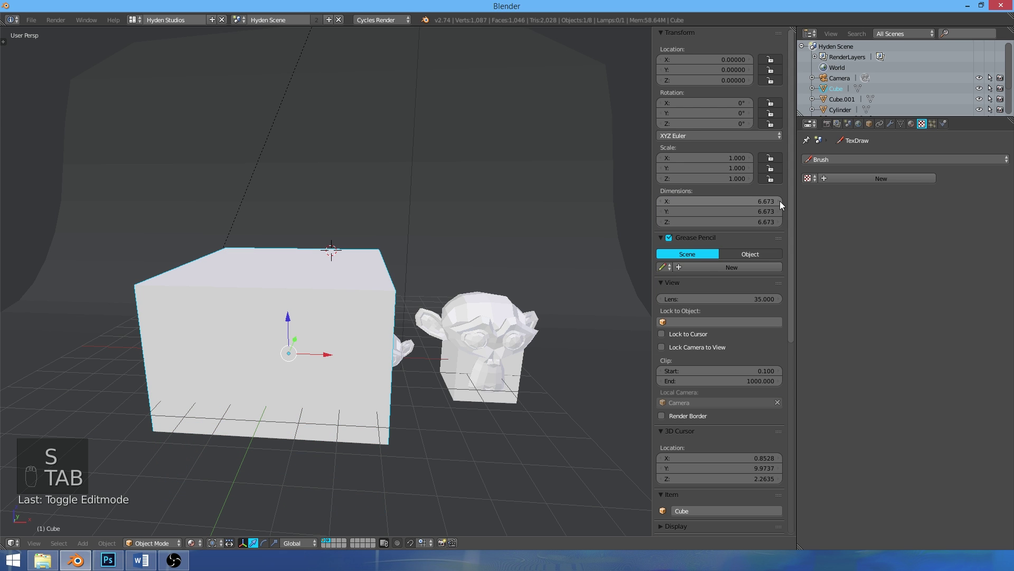
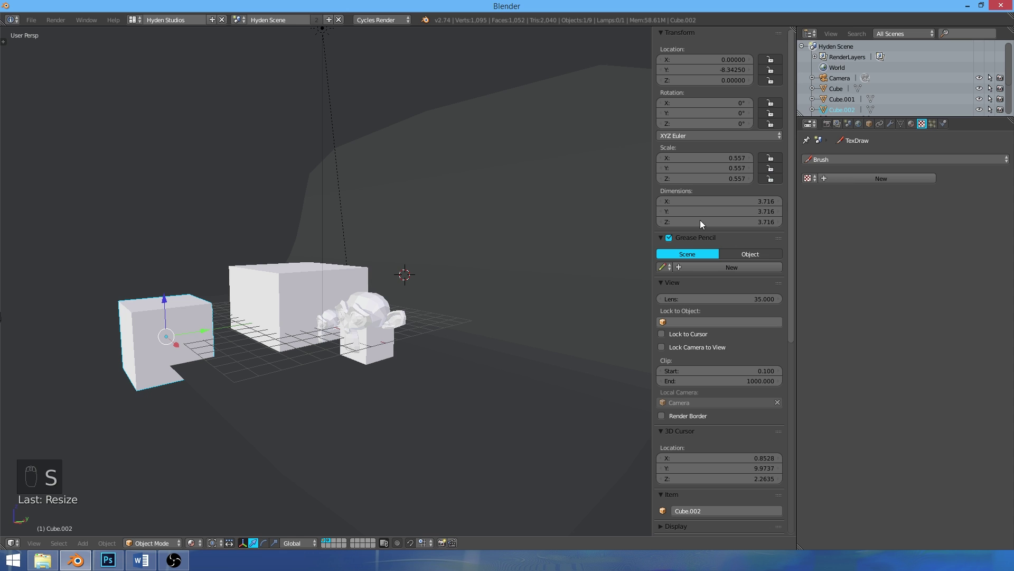
Move the small extra cube forward, then select and delete it
drag(296, 302, 309, 293)
drag(309, 292, 345, 307)
middle_click(345, 307)
right_click(353, 310)
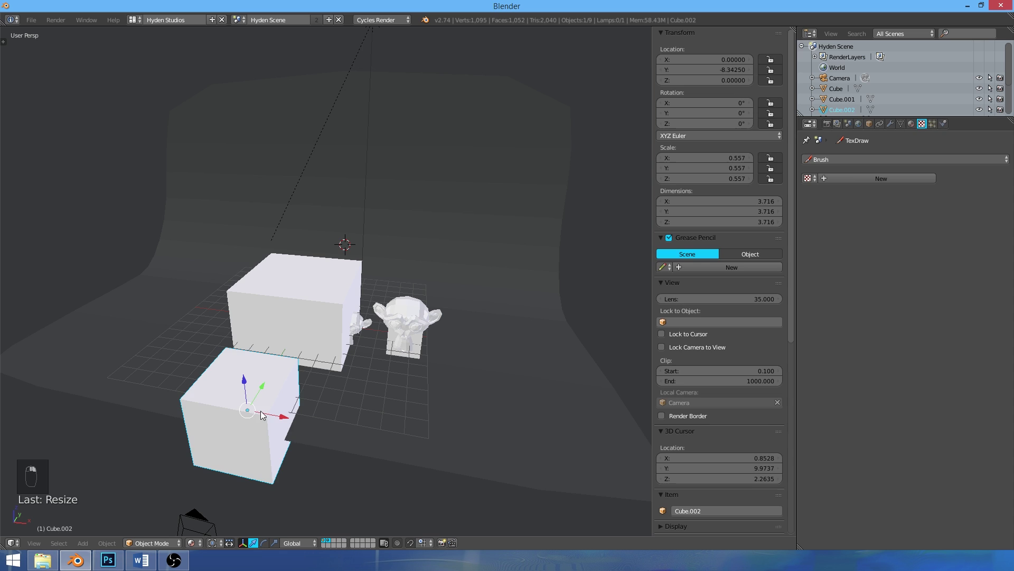
key(Delete)
key(Tab)
Rescale the main cube's mesh in Edit Mode back to about 2.08 units across
key(Tab)
key(s)
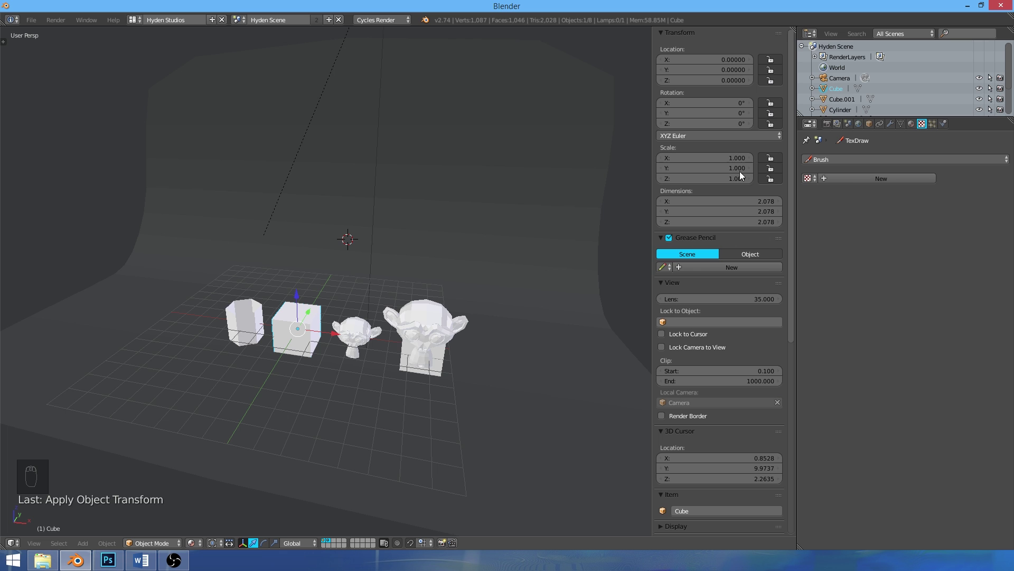
Place the 3D cursor in the scene, then send it back to the world origin
drag(311, 333, 366, 341)
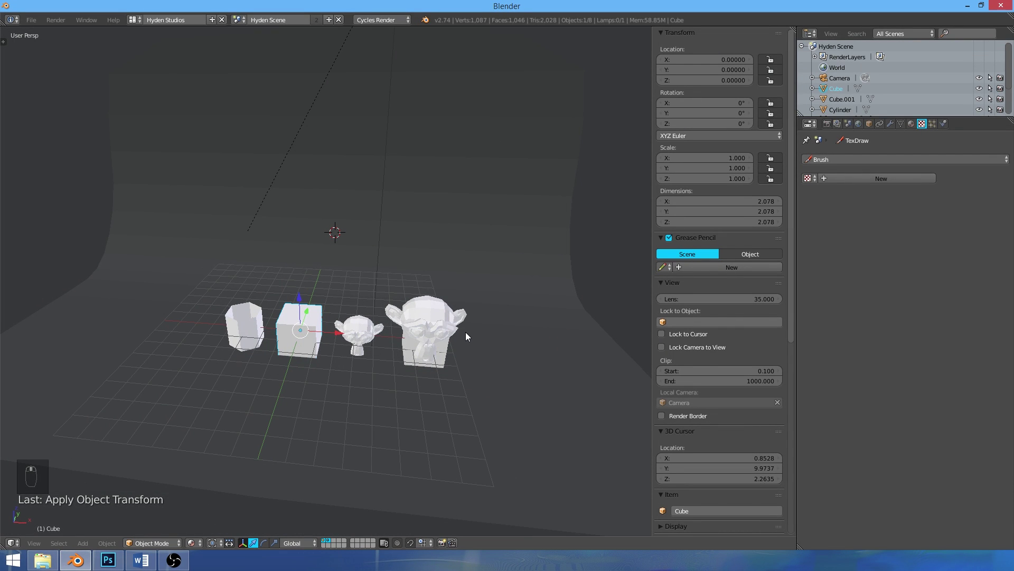
click(454, 345)
drag(434, 336, 434, 297)
drag(456, 238, 428, 277)
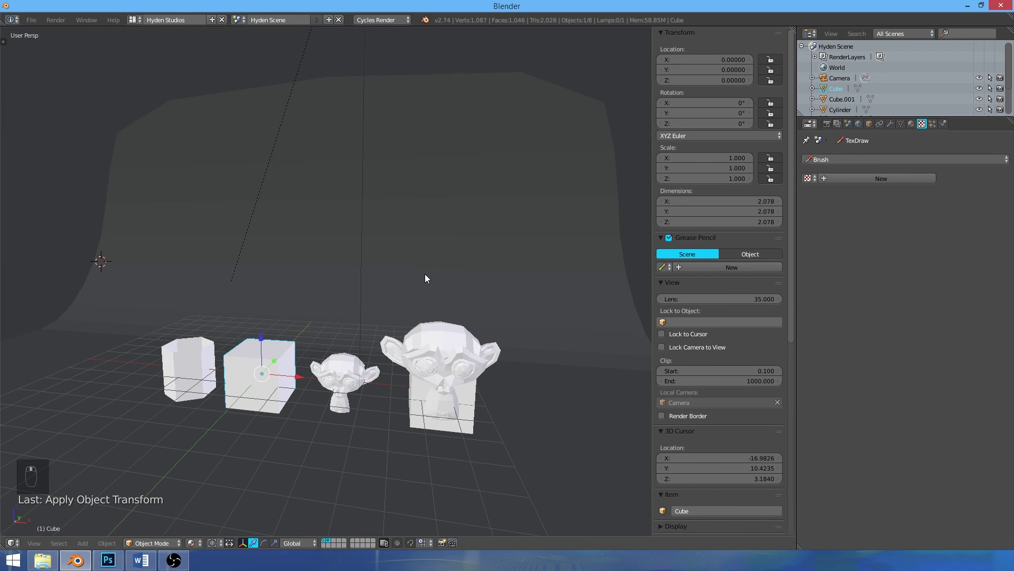
drag(370, 265, 433, 277)
key(shift+s)
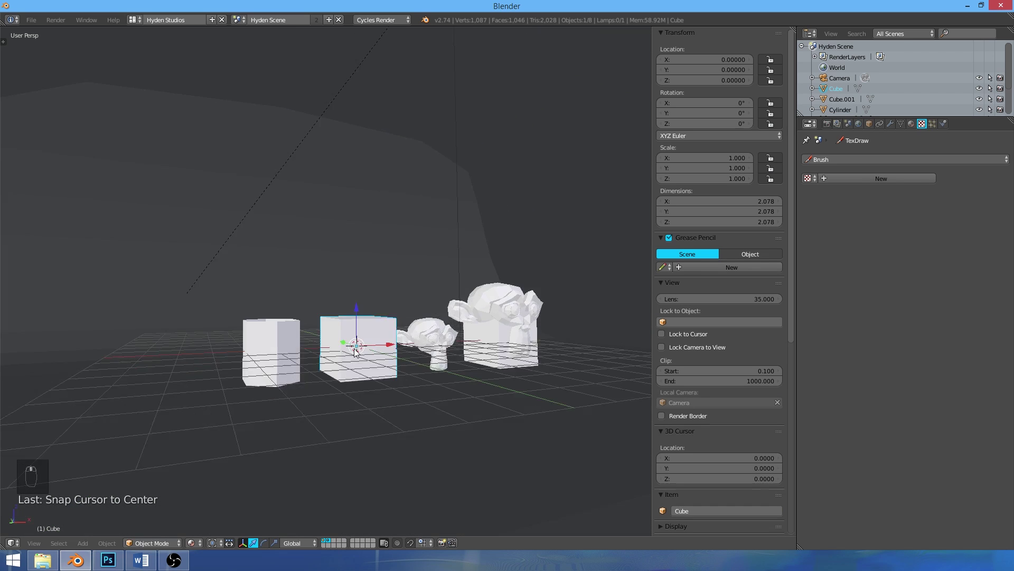
Orbit the view toward the small monkey head at about 3.98 along X
drag(299, 369, 377, 379)
drag(424, 390, 399, 354)
Bring up and dismiss the Snap menu, then enter mesh editing on the small monkey head
key(shift+s)
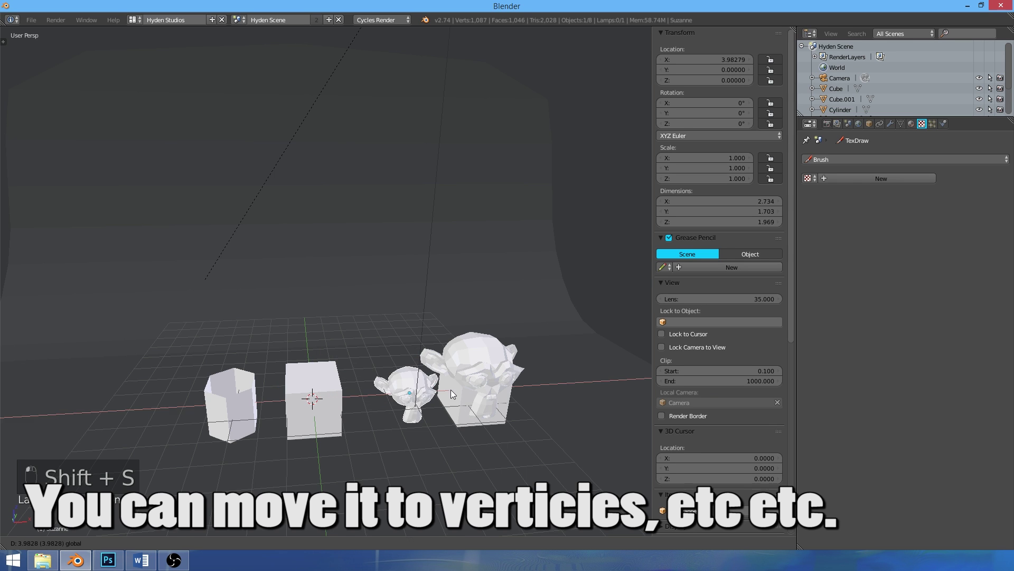
key(ctrl+z)
key(ctrl+z)
key(Tab)
key(a)
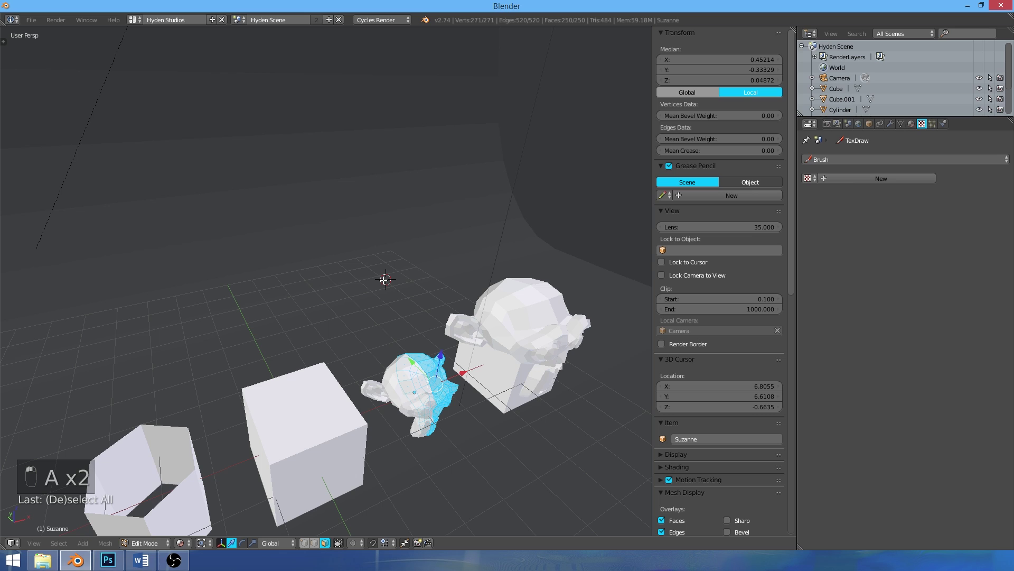
Try duplicating part of the monkey head mesh and return to object mode with the cursor beside it
key(ctrl+shift+alt+c)
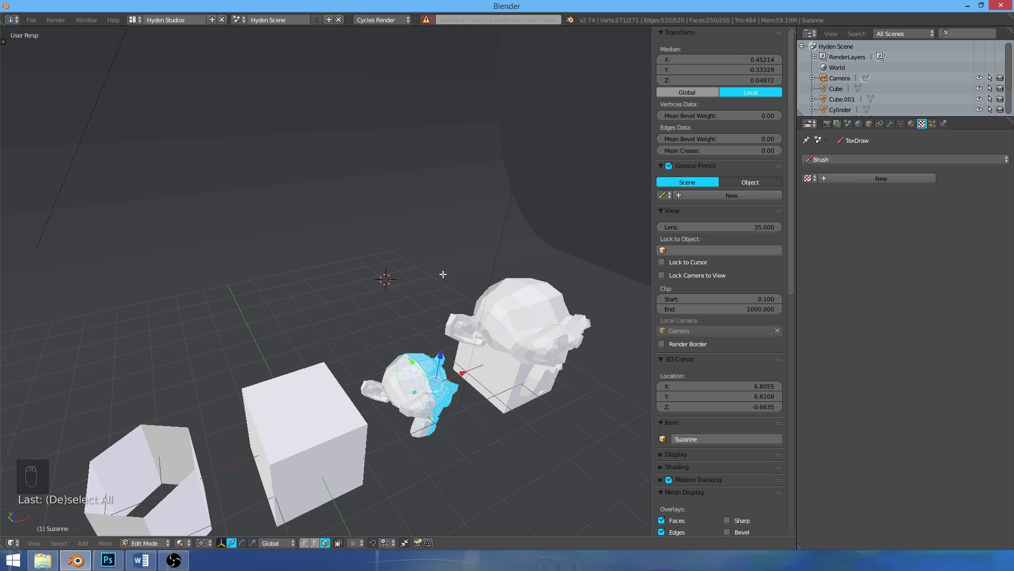
key(Tab)
key(ctrl+shift+alt+c)
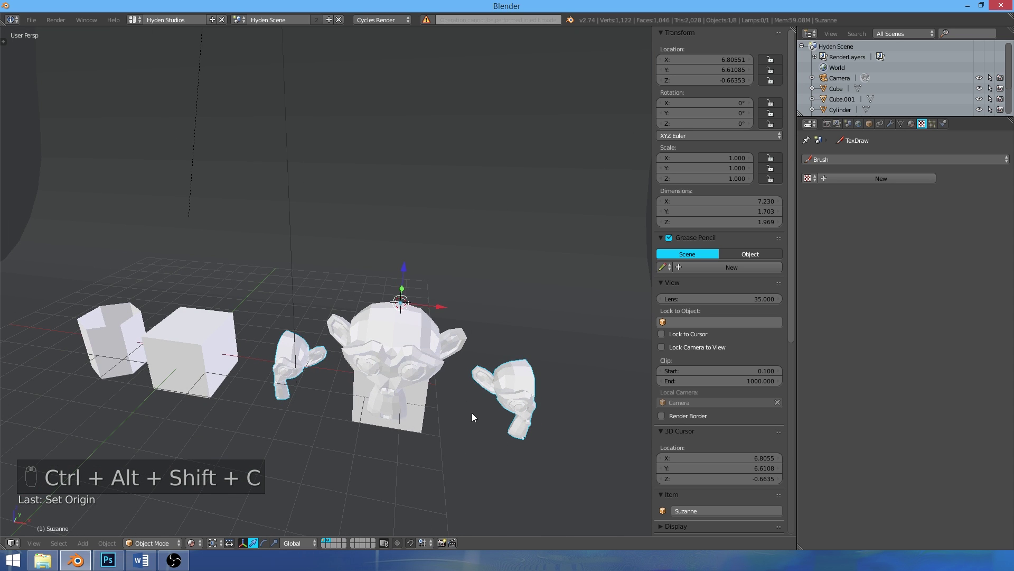
Undo the head move and pull the view back to show the whole scene with camera and backdrop
drag(533, 338, 460, 337)
key(ctrl+z)
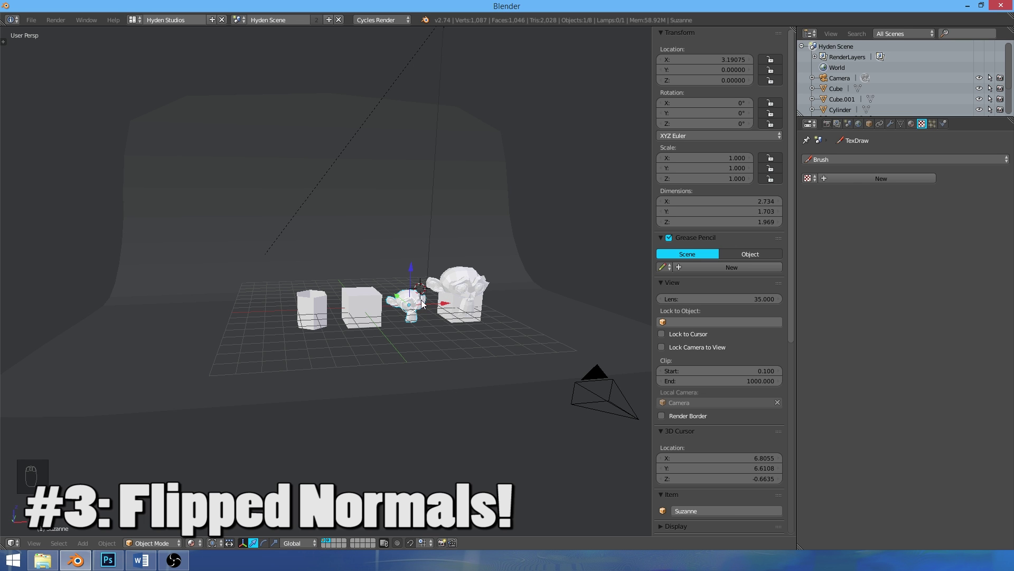
drag(430, 304, 391, 312)
Switch to shaded preview and orbit toward the backdrop to inspect the dark cylinder
key(t)
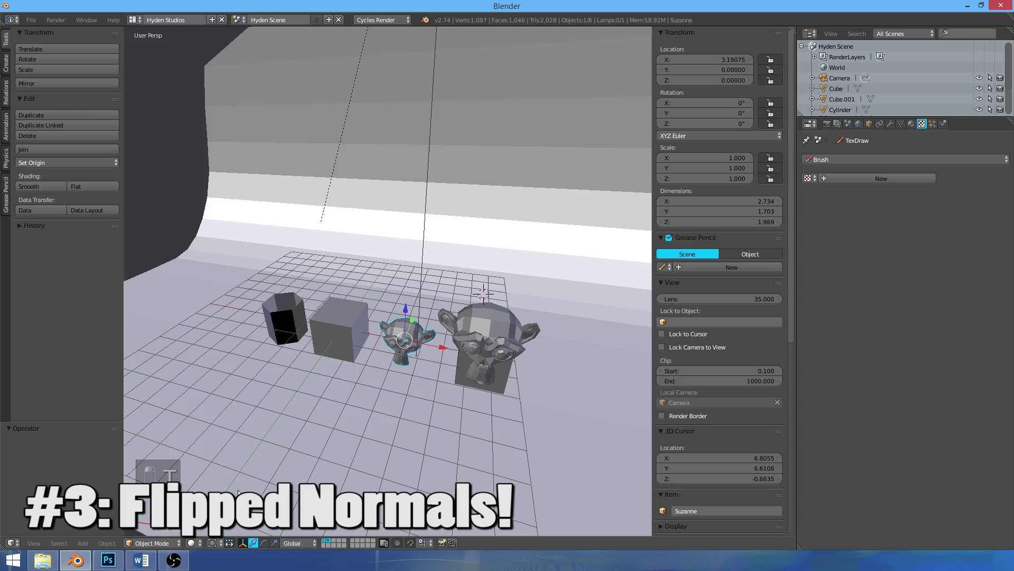
drag(424, 358, 347, 378)
drag(364, 392, 395, 453)
drag(388, 421, 449, 367)
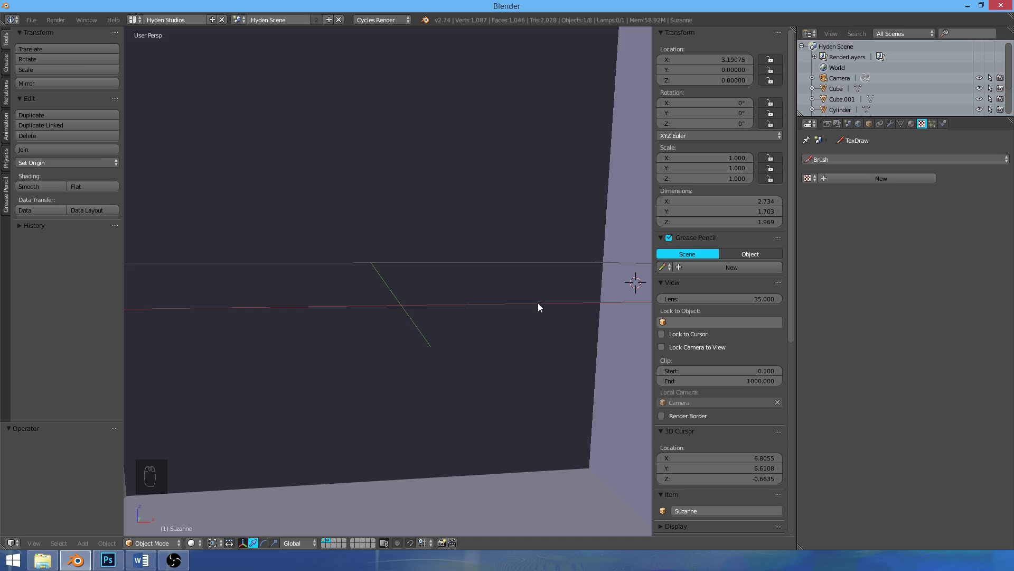
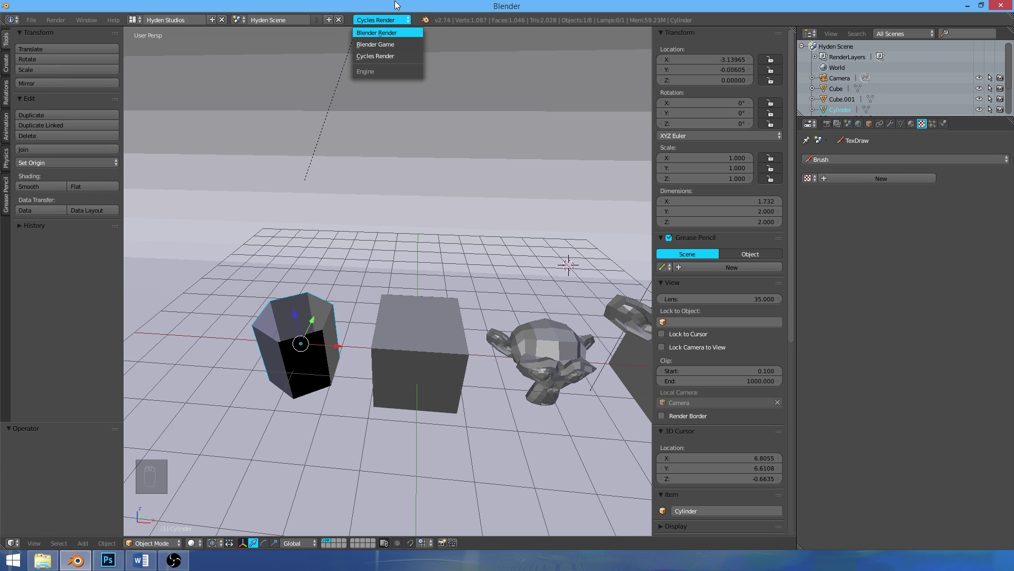
drag(378, 331, 323, 284)
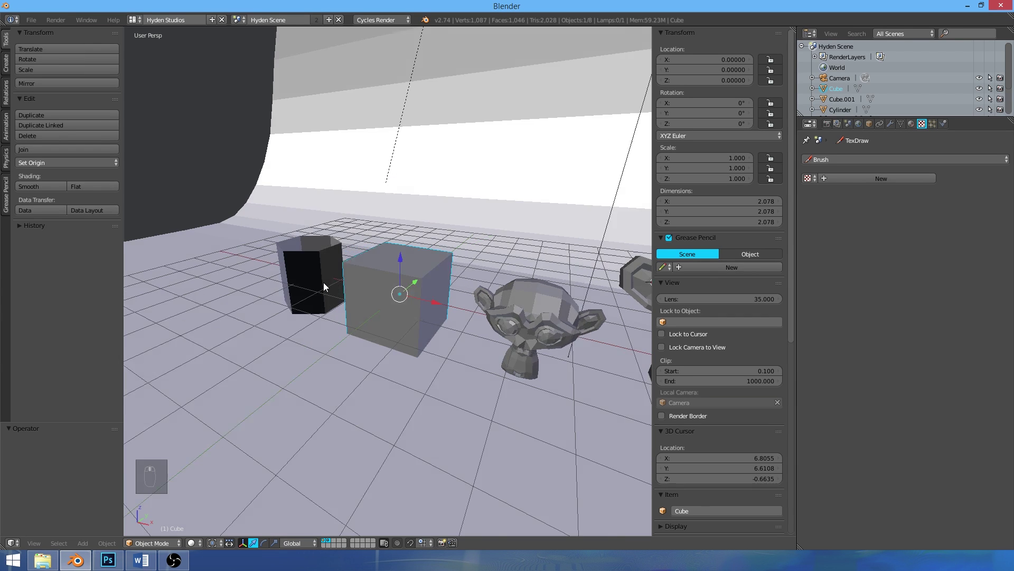
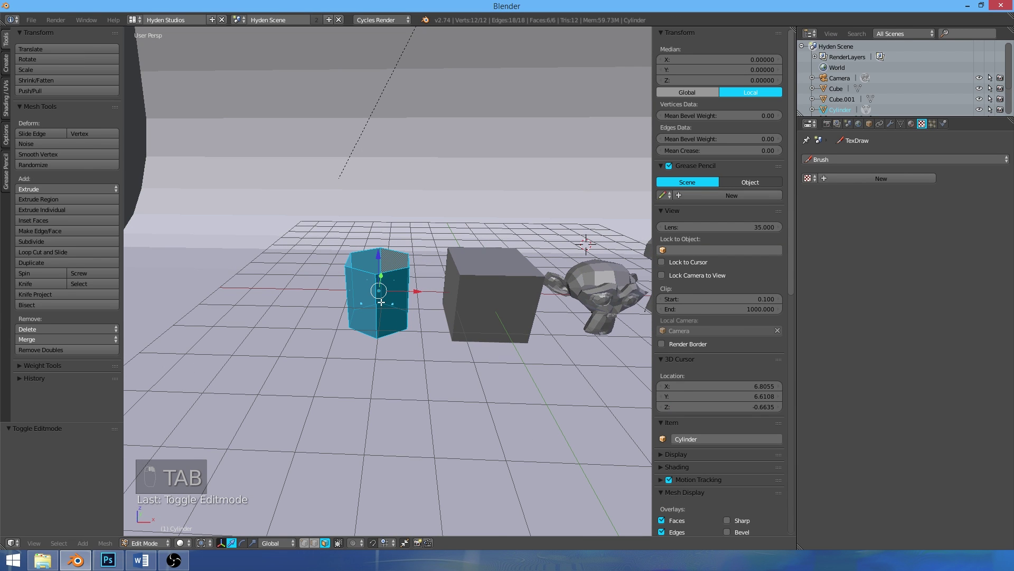
Recalculate the cylinder's normals with Ctrl+N and return to object mode
key(ctrl+n)
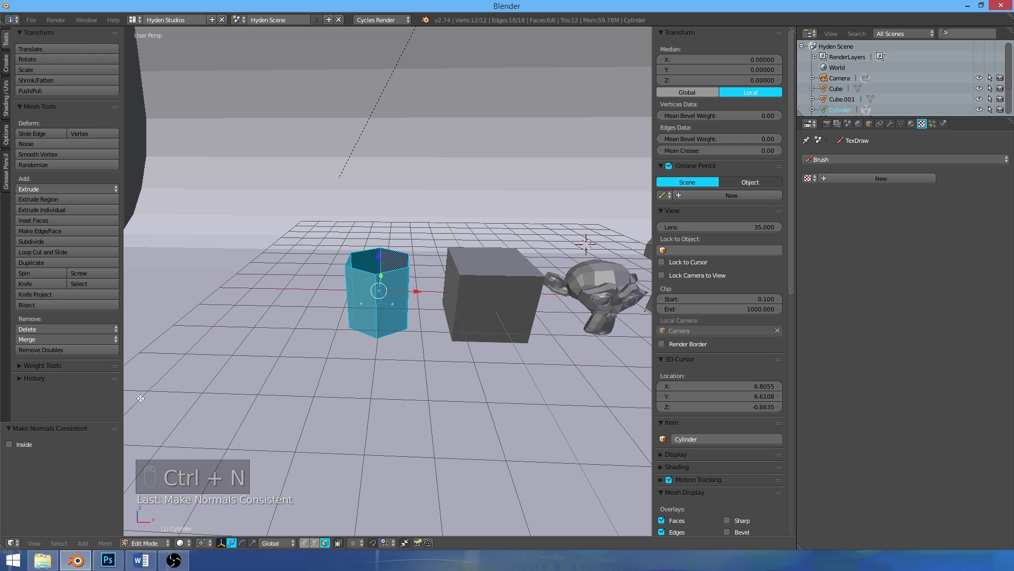
click(10, 447)
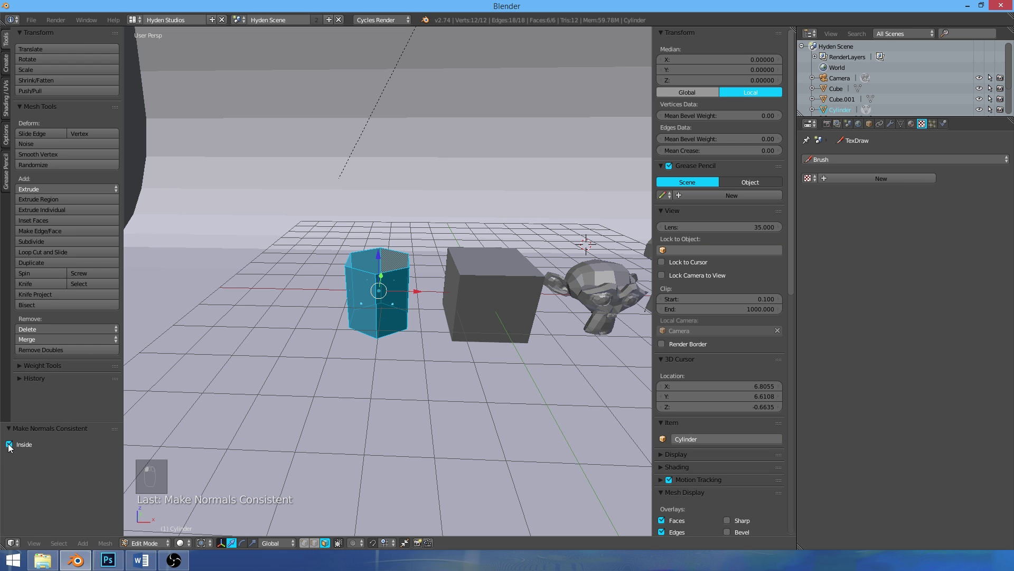
key(Tab)
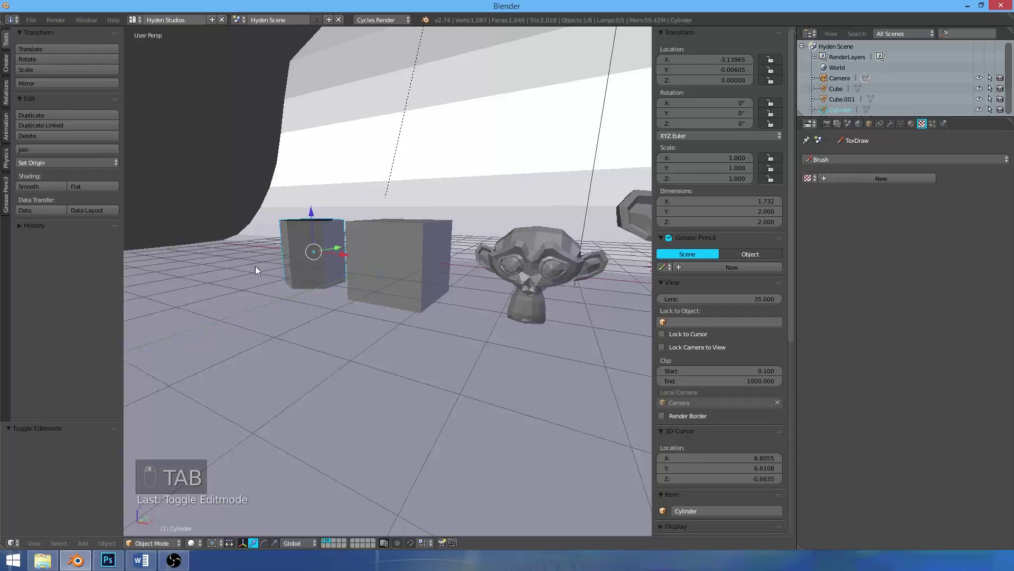
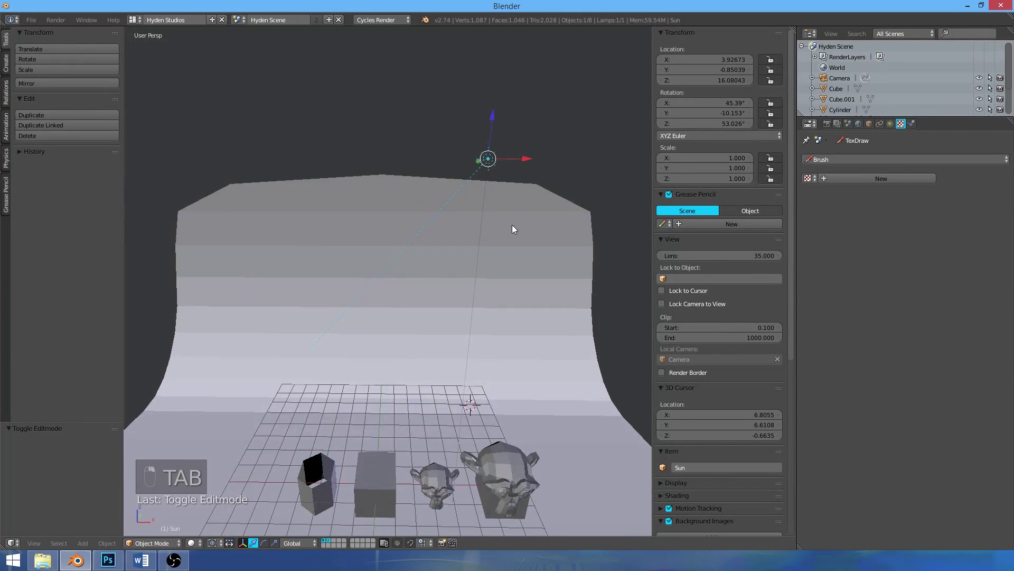
Orbit the view over the backdrop toward the Sun lamp above the scene
drag(471, 318, 495, 292)
drag(404, 323, 438, 320)
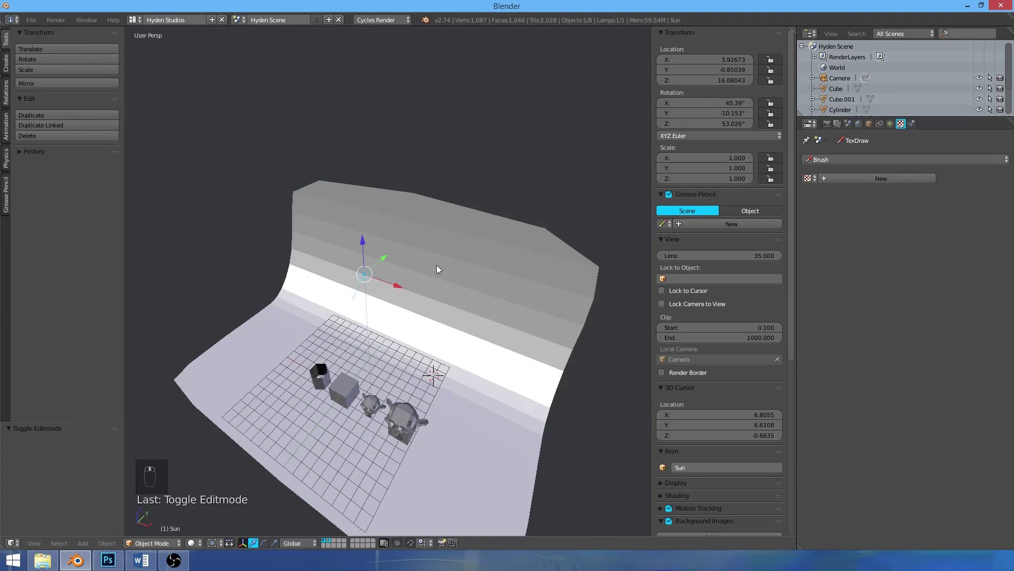
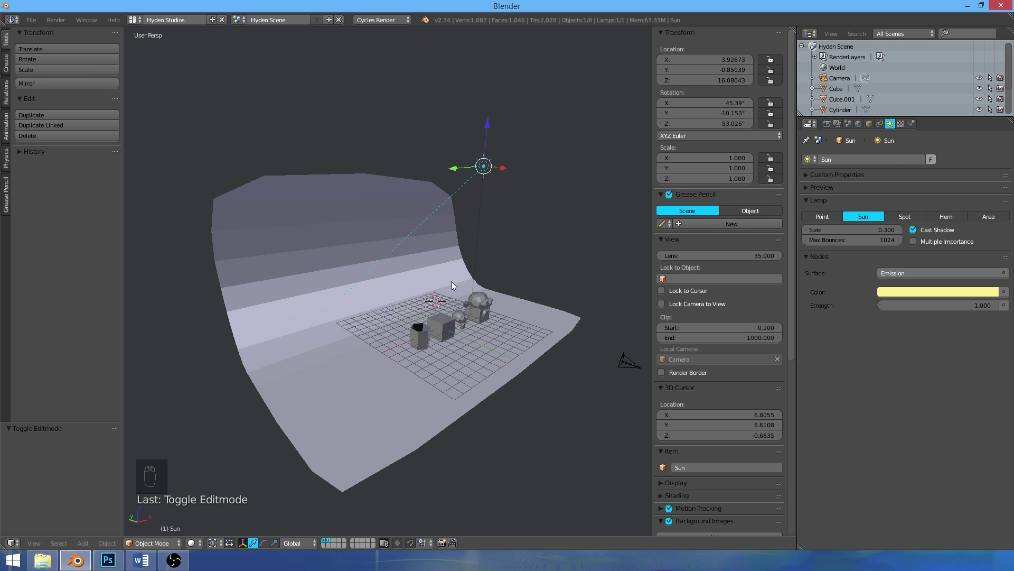
drag(523, 295, 468, 298)
key(KP_1)
key(KP_5)
key(KP_5)
key(KP_5)
key(KP_1)
key(KP_3)
key(KP_1)
key(KP_7)
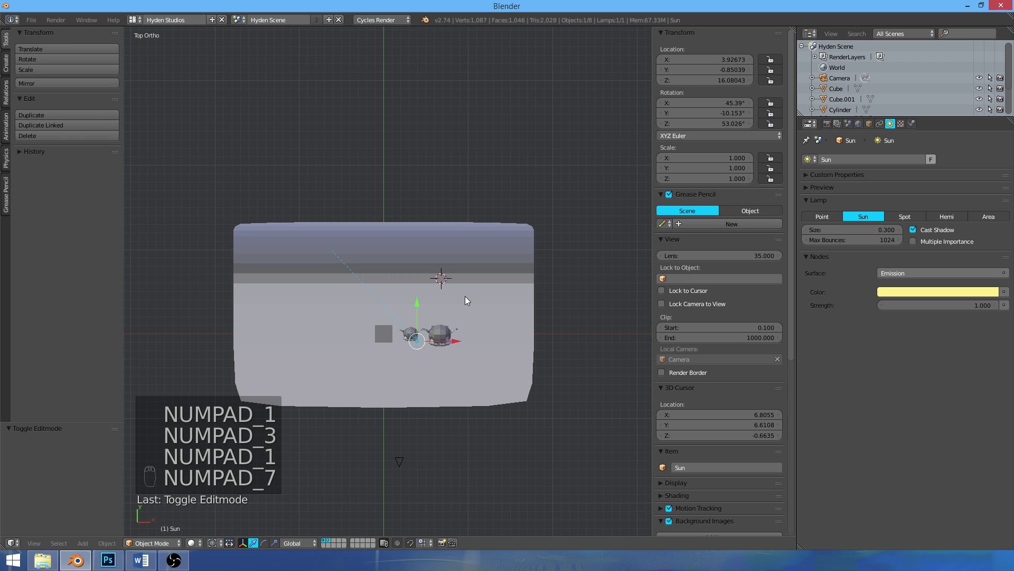
key(KP_9)
key(KP_1)
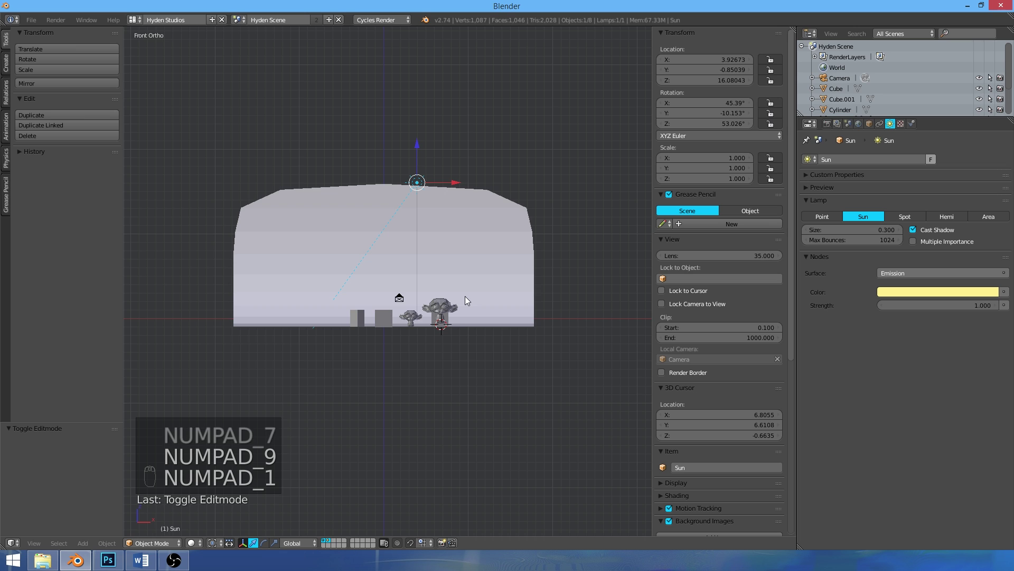
key(KP_6)
key(KP_6)
key(KP_6)
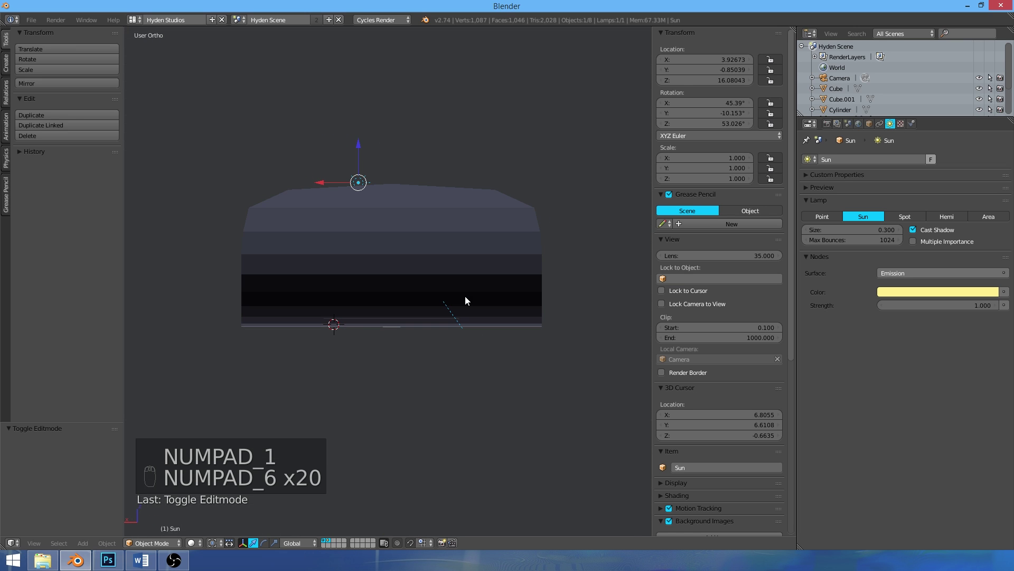
key(KP_6)
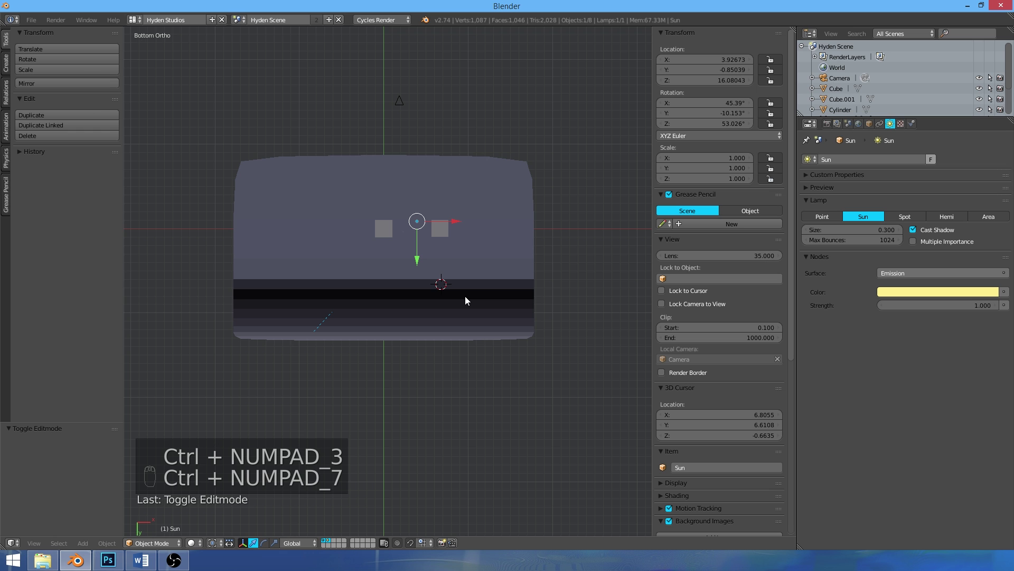
key(KP_3)
key(KP_7)
key(KP_7)
key(KP_1)
key(KP_3)
key(KP_1)
key(KP_3)
key(KP_7)
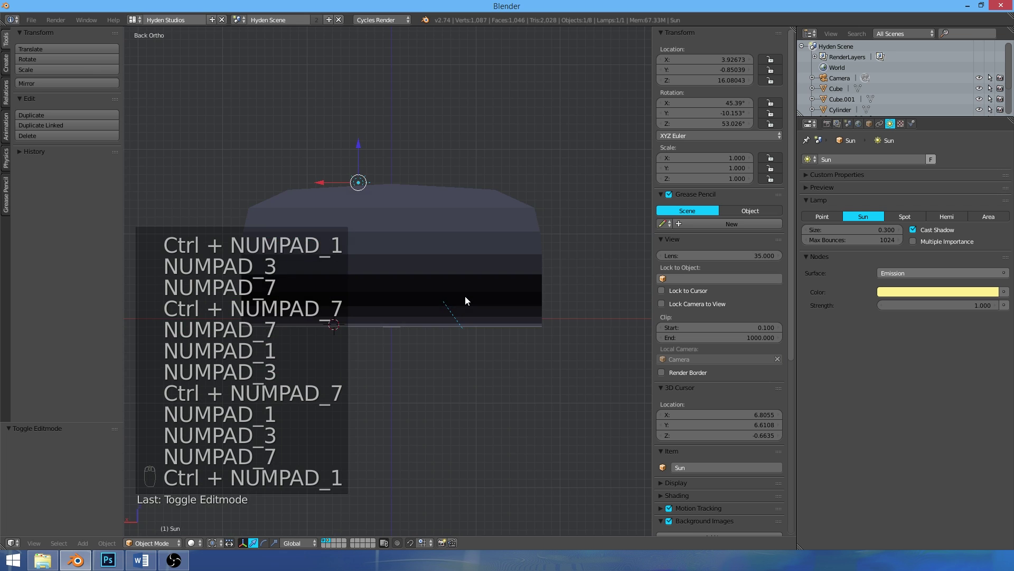
key(KP_3)
key(KP_3)
key(KP_1)
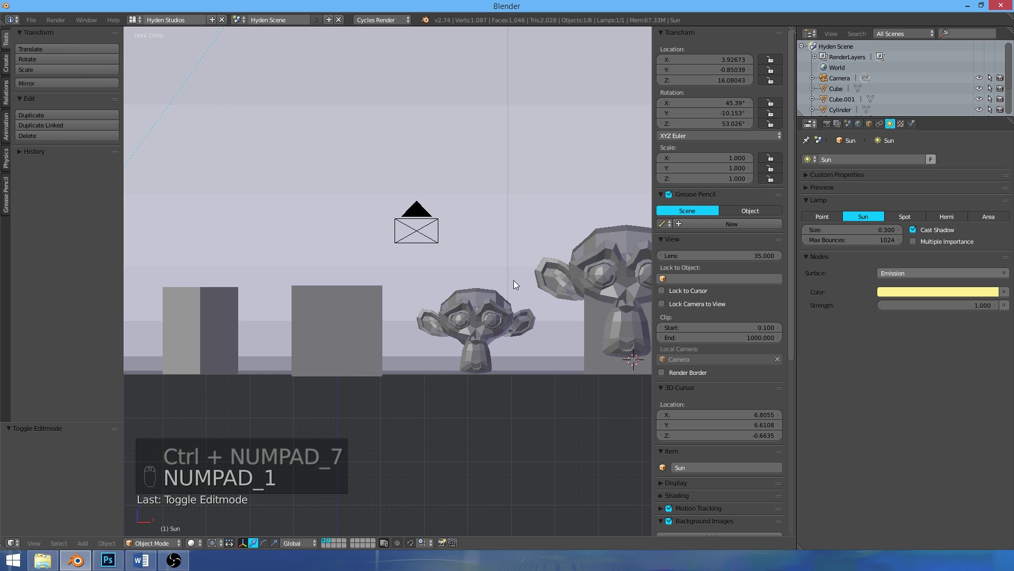
Add Basis and Key 1 shape keys to the small Suzanne head in Object Data properties
drag(362, 280, 393, 285)
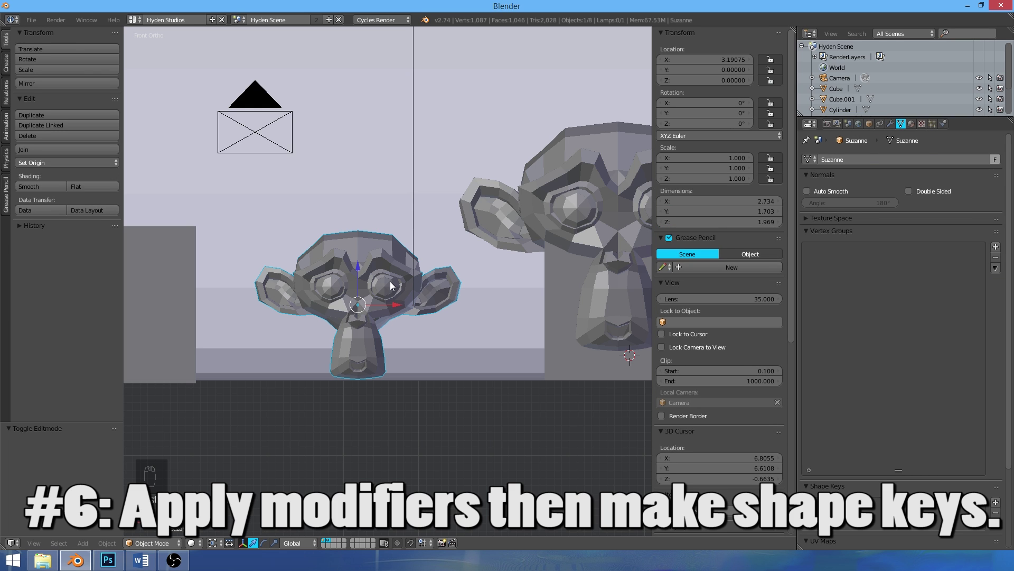
drag(884, 126, 812, 226)
drag(1000, 411, 350, 312)
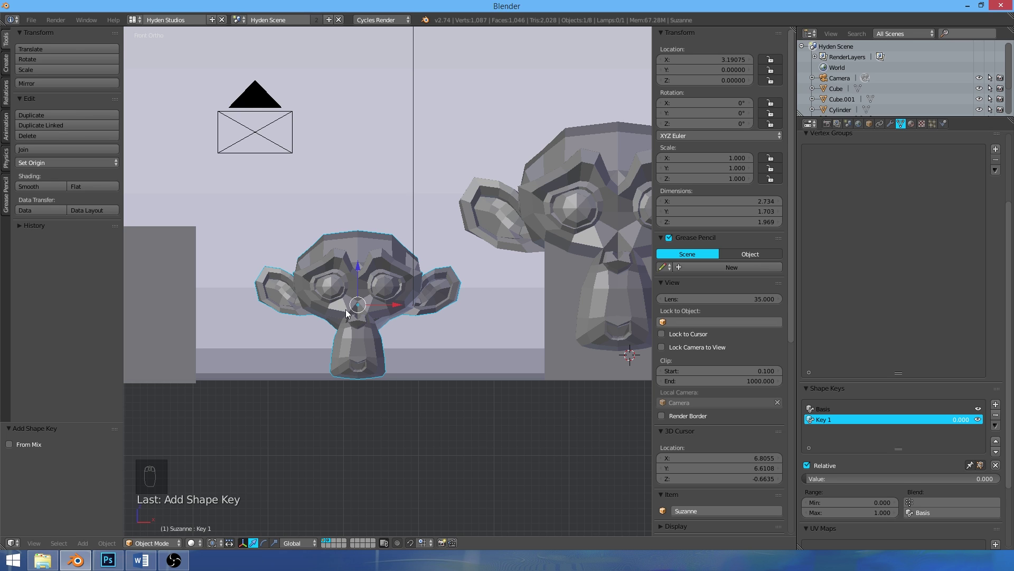
Test Key 1's blend value, then box-select part of the head's vertices in Edit Mode
drag(826, 481, 810, 481)
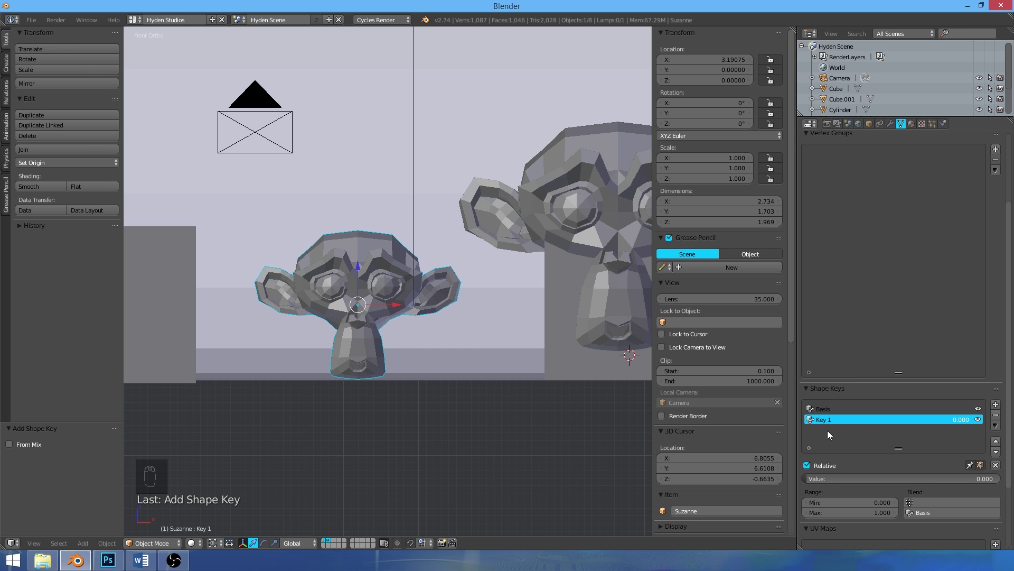
drag(412, 299, 364, 283)
key(Tab)
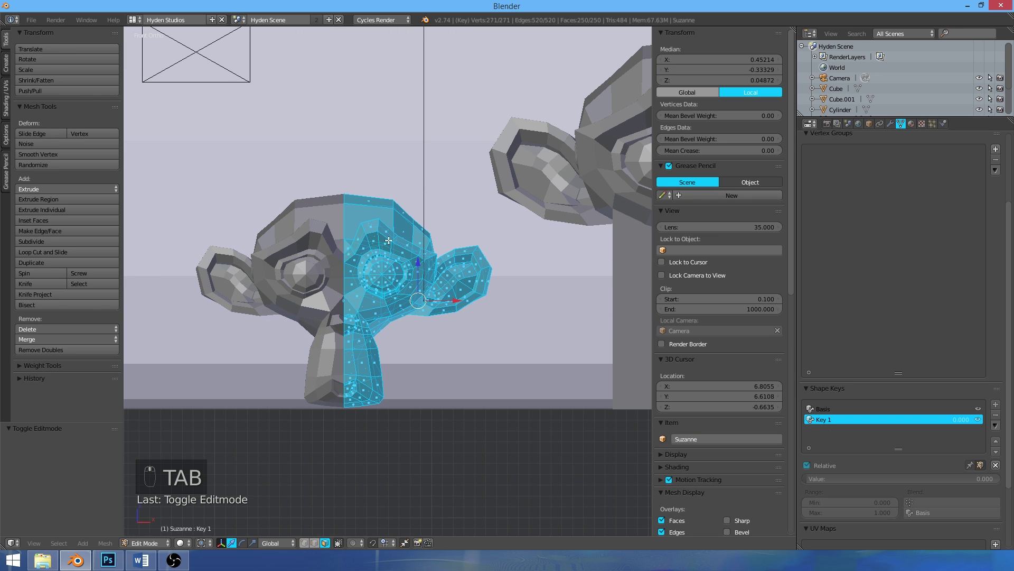
key(a)
key(b)
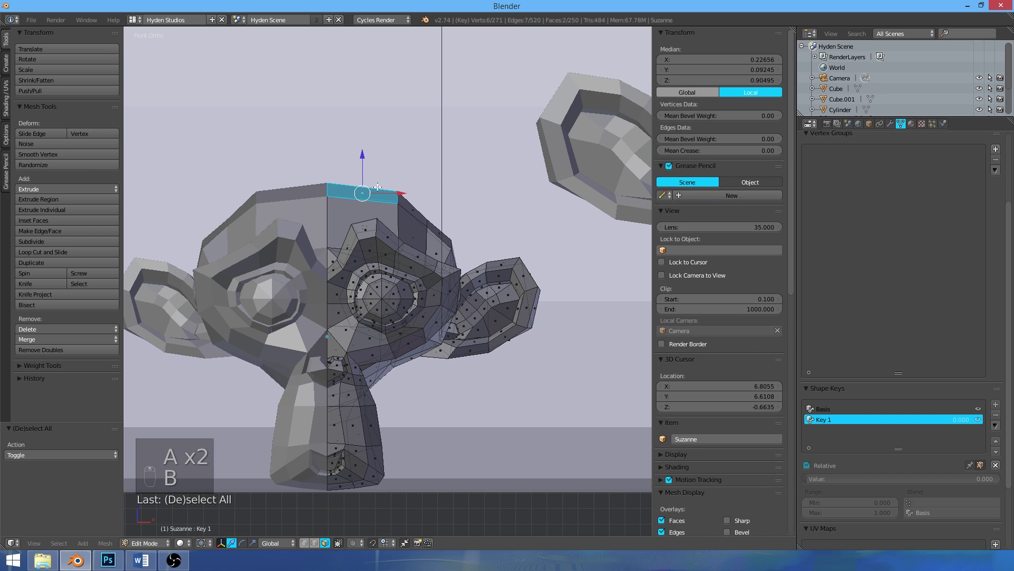
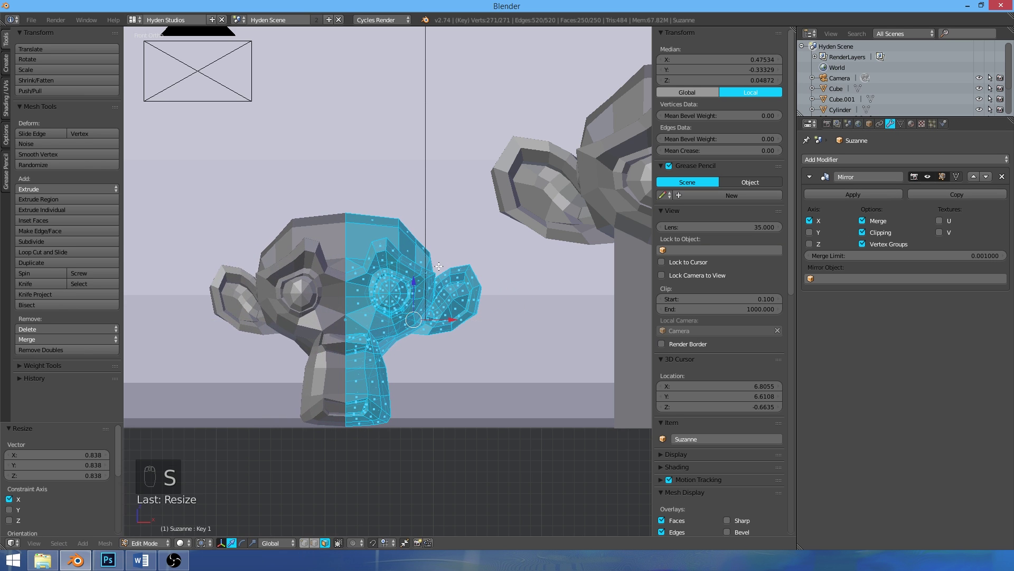
Scale the selected half of the head taller so Key 1 holds the stretched shape
key(s)
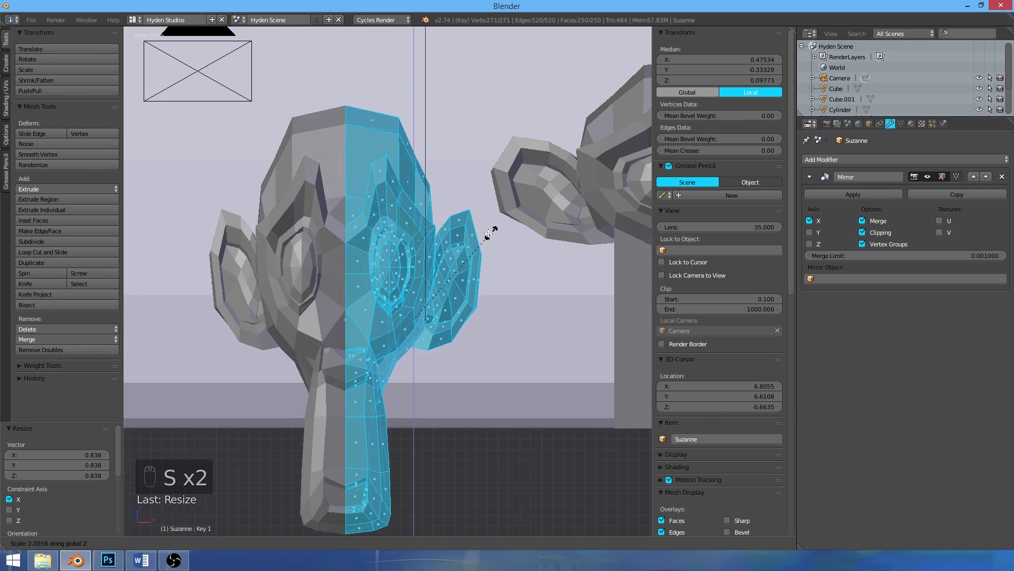
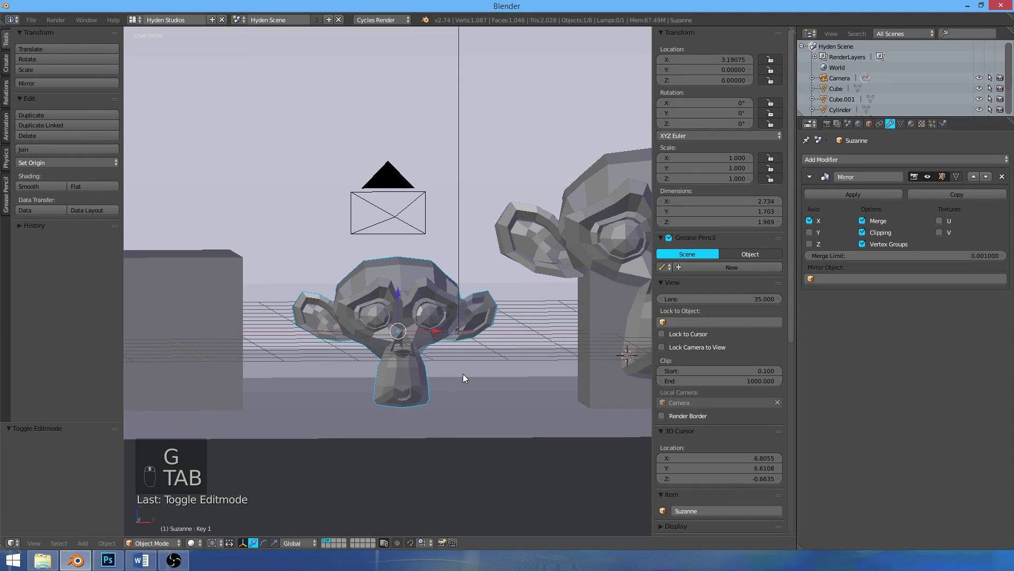
Lower the blend value of the first shape key on the small Suzanne head
click(467, 375)
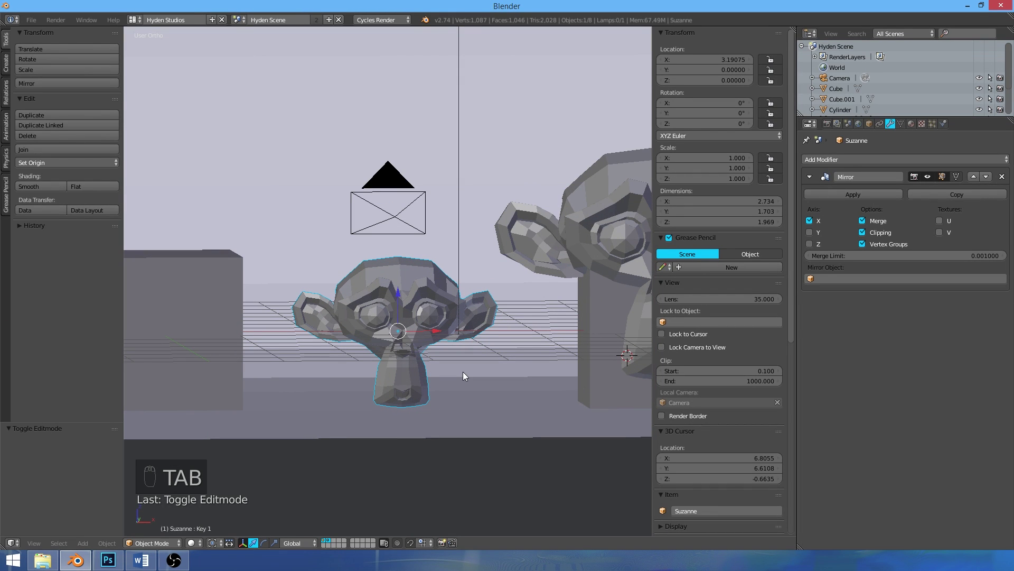
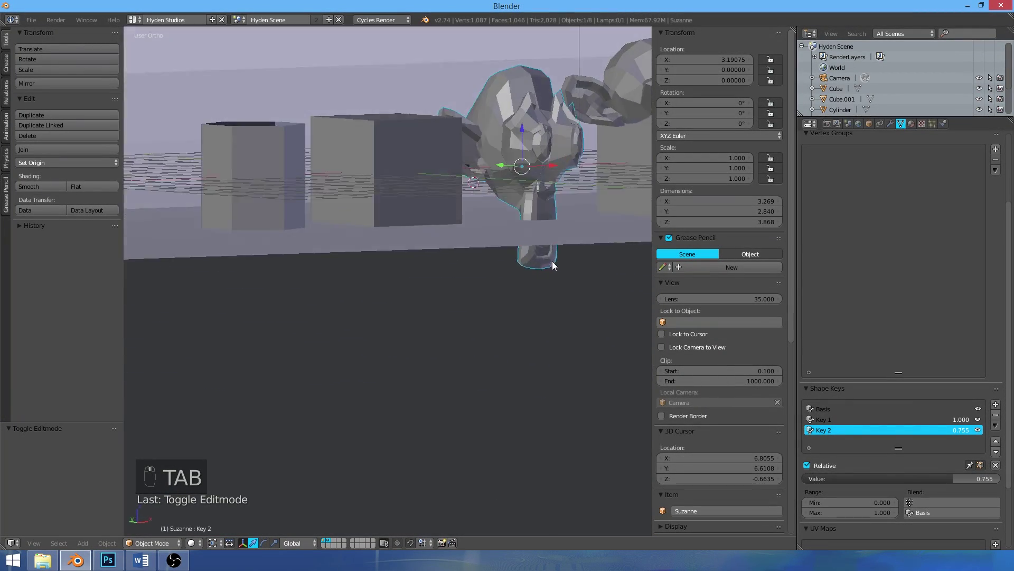
drag(949, 481, 510, 234)
drag(510, 233, 466, 272)
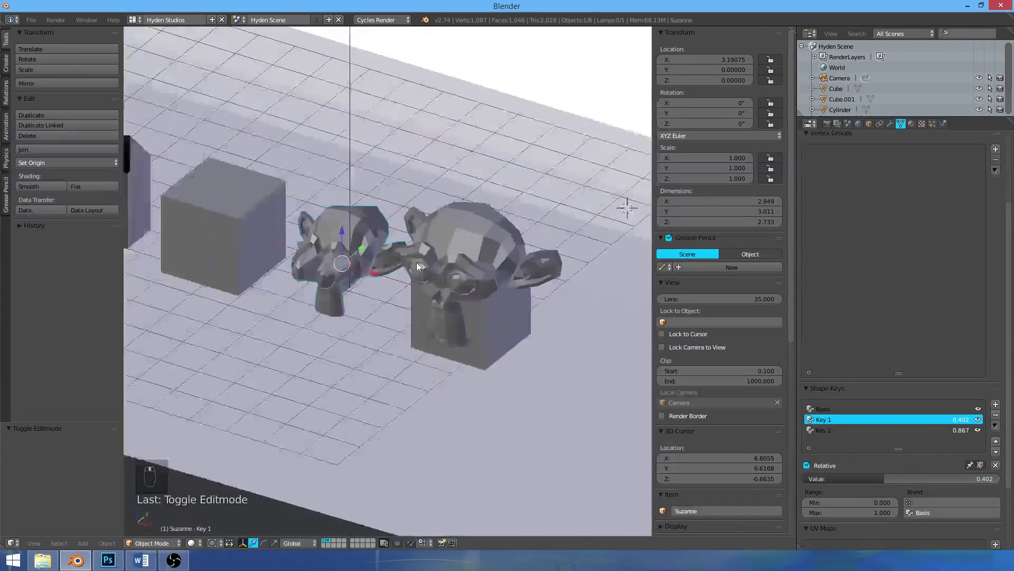
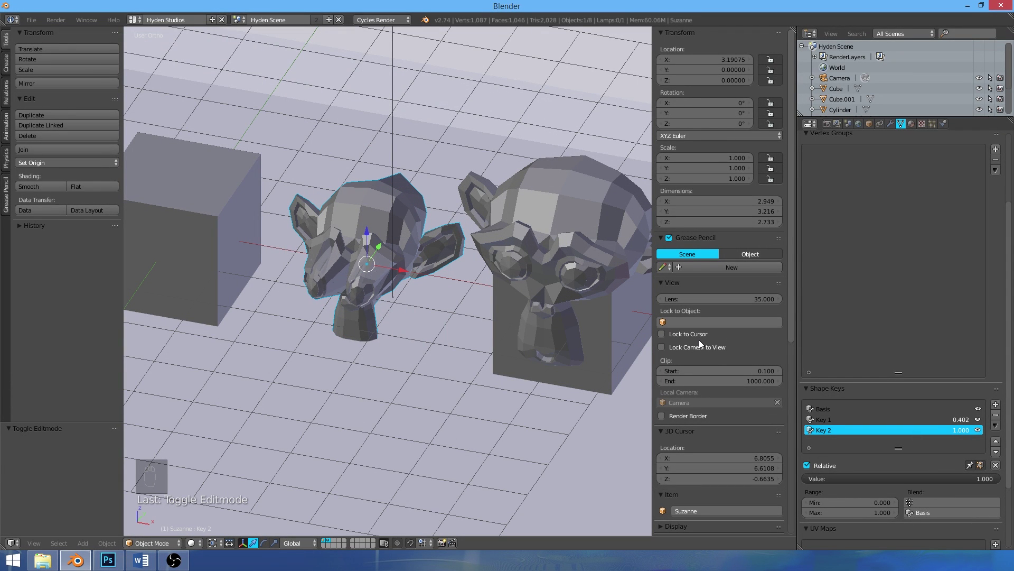
middle_click(314, 301)
Delete the Mirror modifier from the small head and check its geometry in Edit Mode
drag(916, 125, 863, 195)
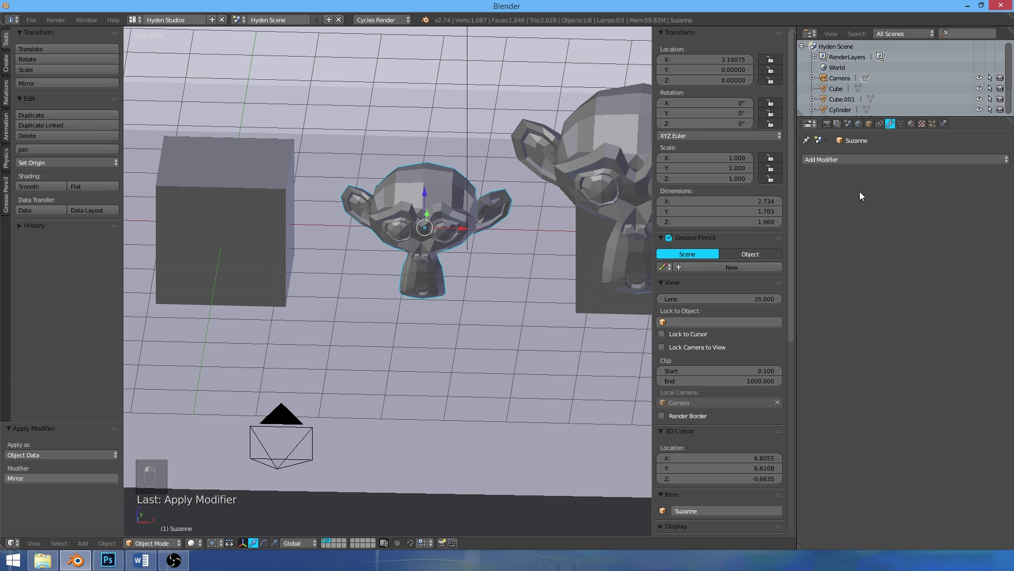
key(Tab)
key(a)
key(Tab)
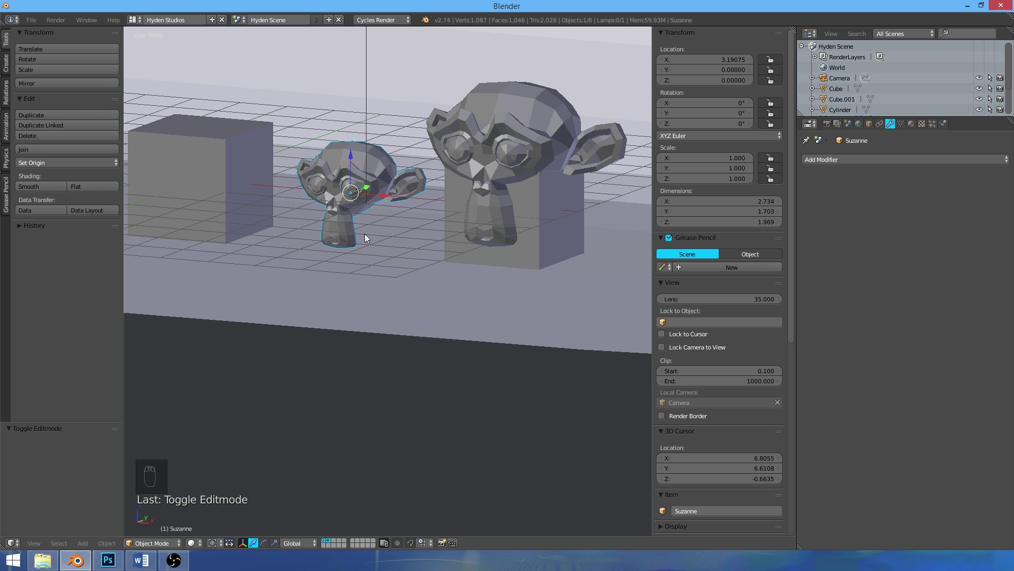
Frame the whole backdrop centred in the Front Ortho view
key(KP_1)
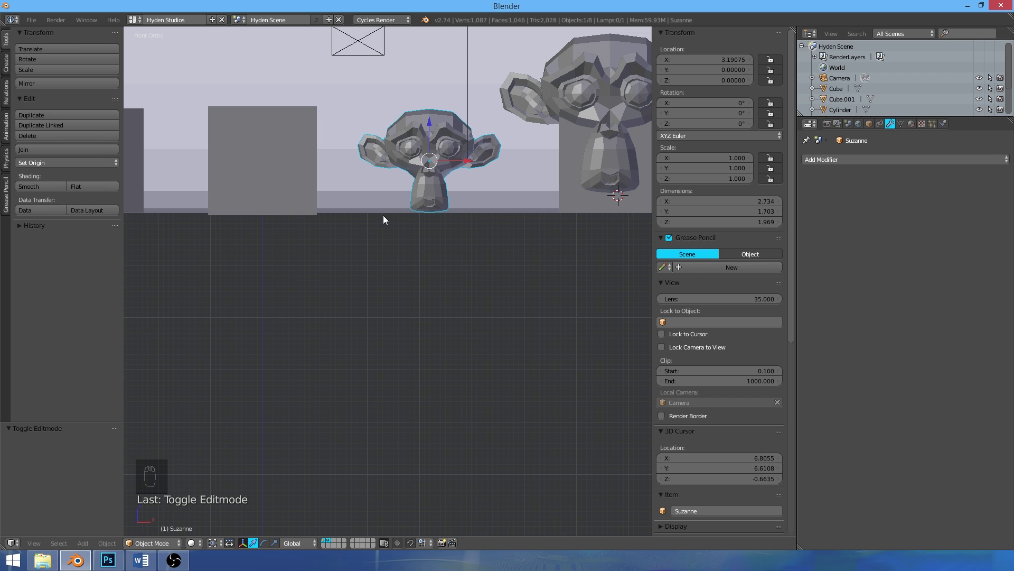
drag(460, 192, 475, 299)
drag(467, 276, 448, 364)
drag(471, 306, 678, 192)
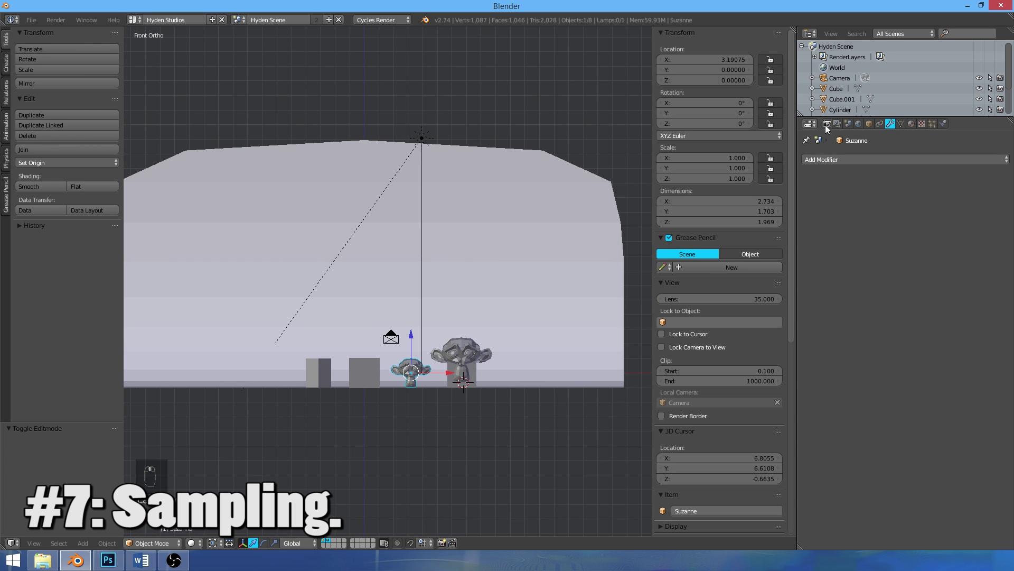
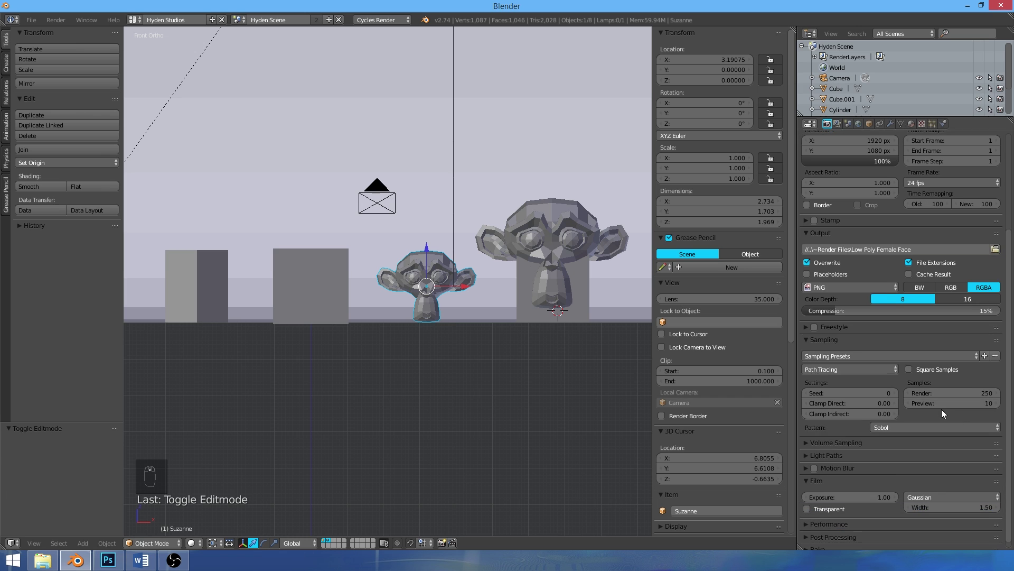
Pull the view back to frame the scene before reviewing the render settings
drag(465, 300, 502, 345)
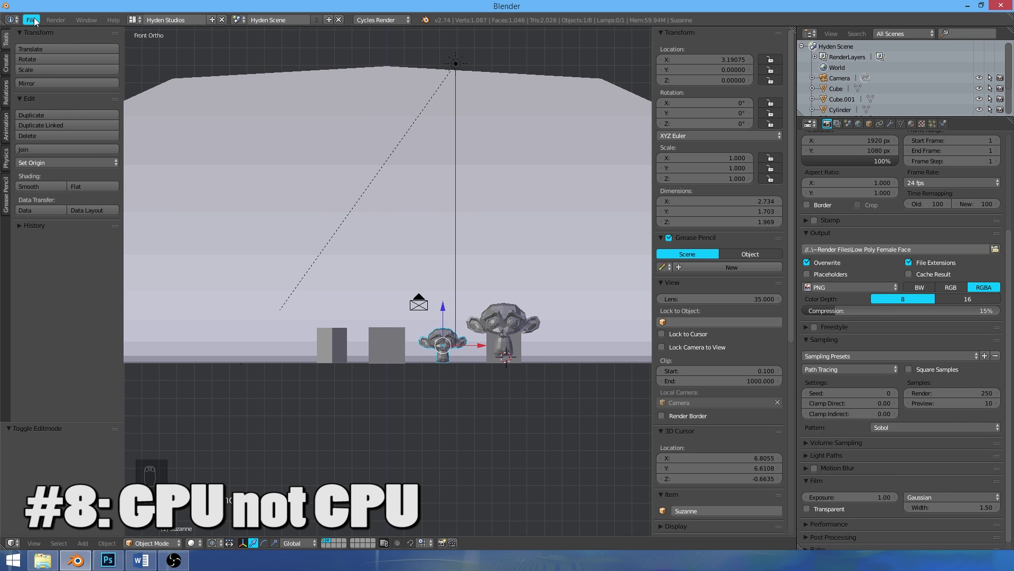
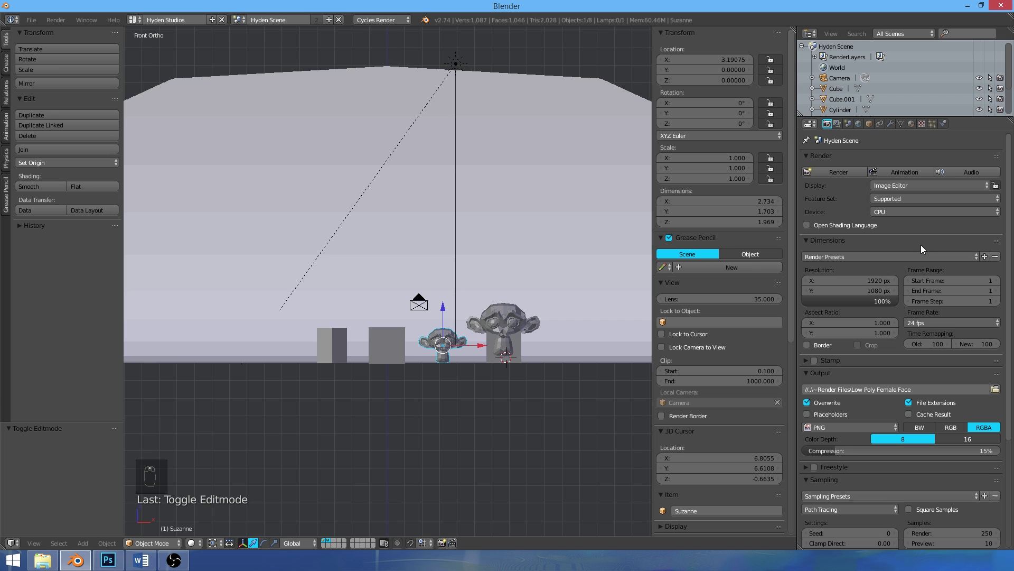
Expand the render Device dropdown to choose GPU Compute
drag(920, 214, 918, 189)
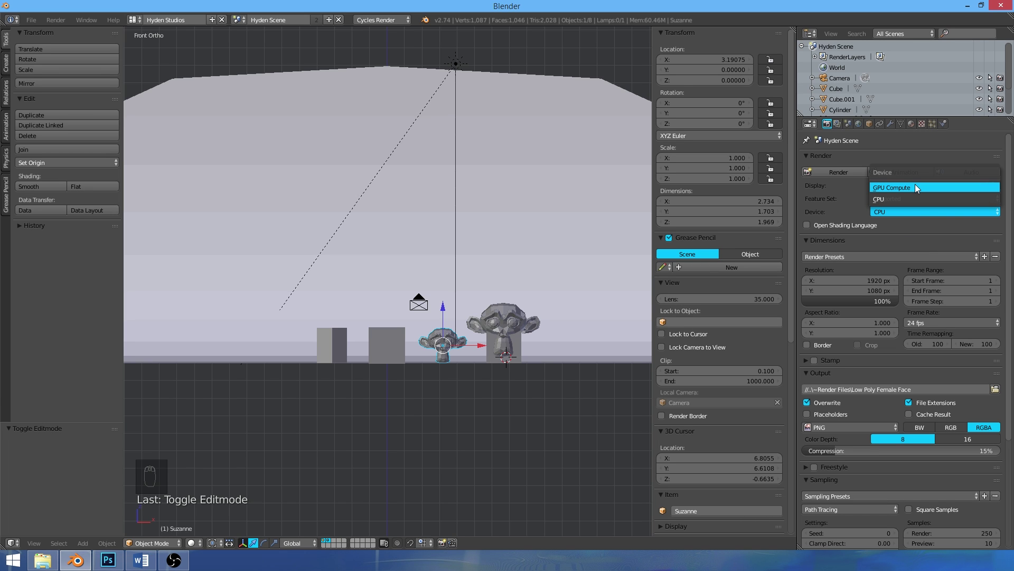
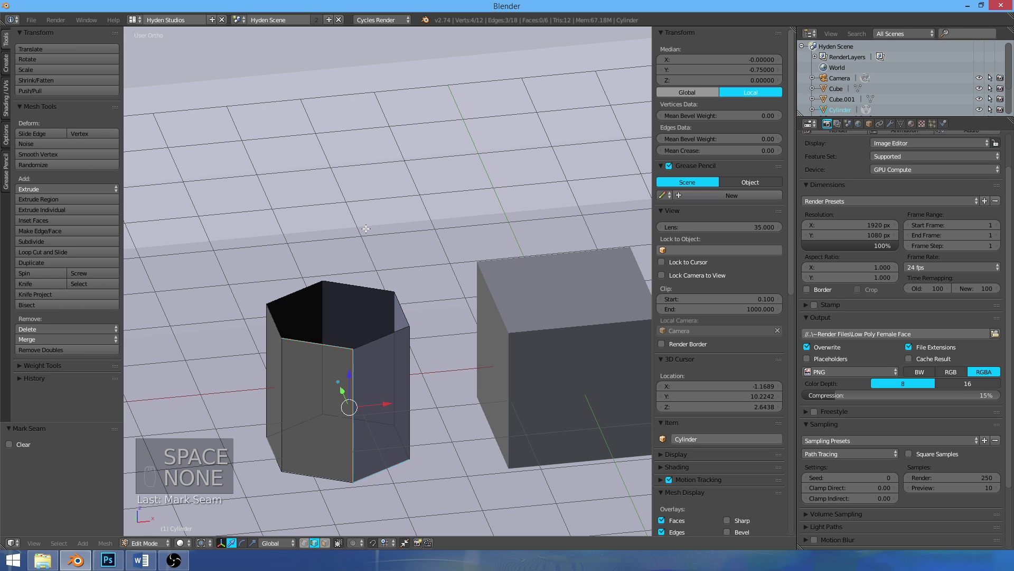
Deselect all of the cylinder's geometry before marking a seam
key(a)
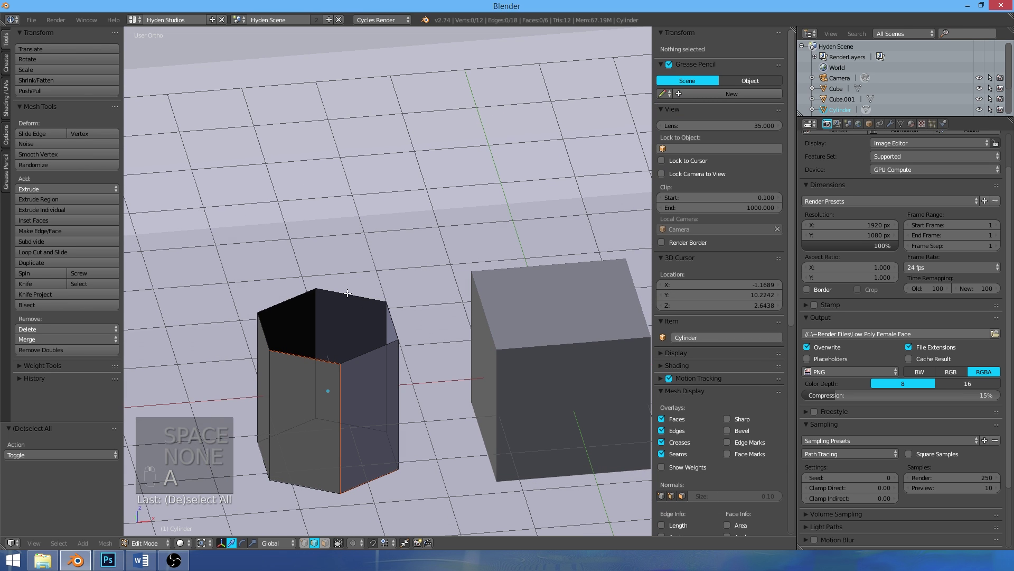
key(space)
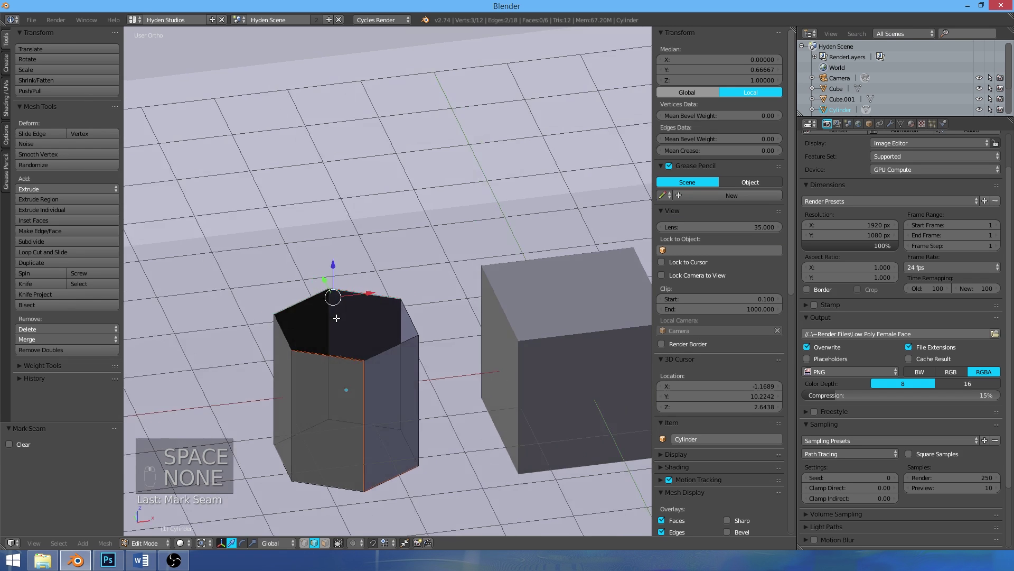
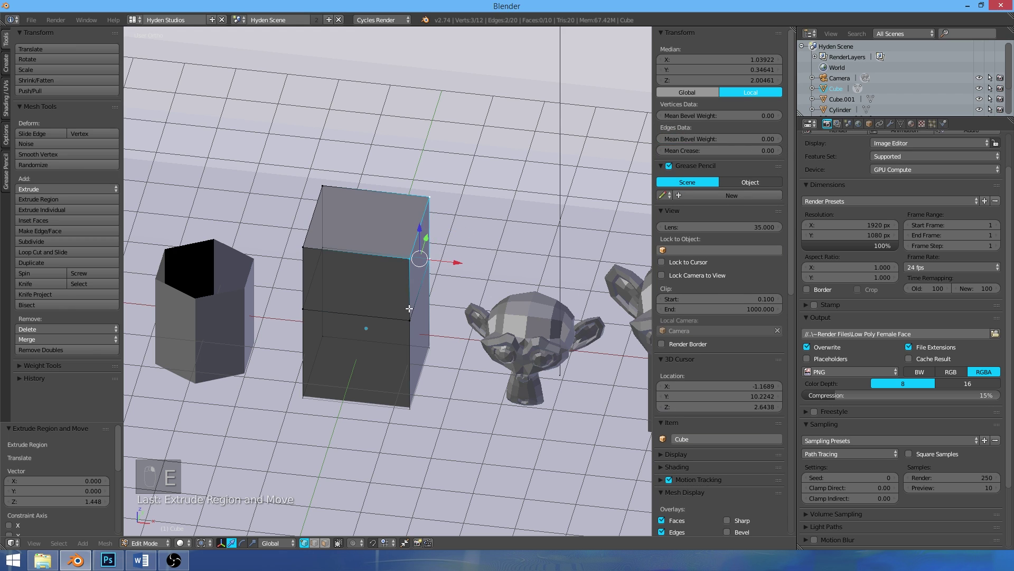
Extrude a block out to the right side of the cube and undo the tilted attempt
key(e)
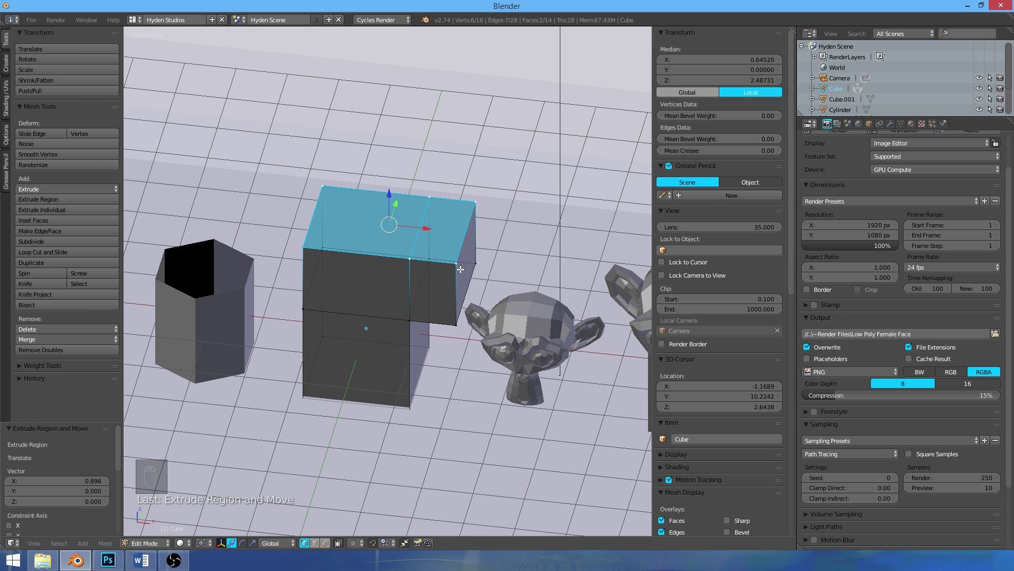
key(w)
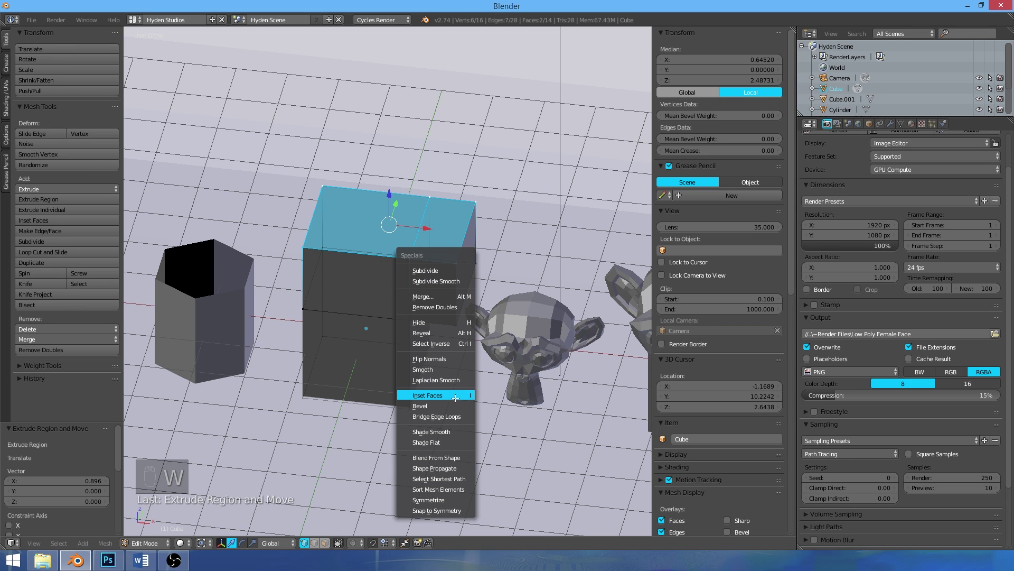
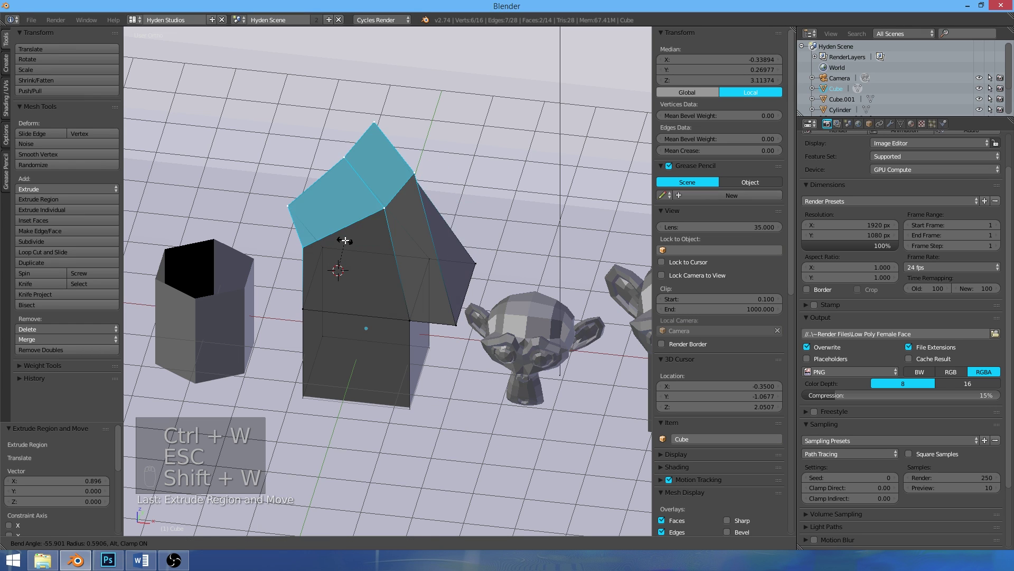
key(ctrl+z)
Extrude the top faces individually, raise the left top block and return to Object Mode
key(shift+e)
key(alt+e)
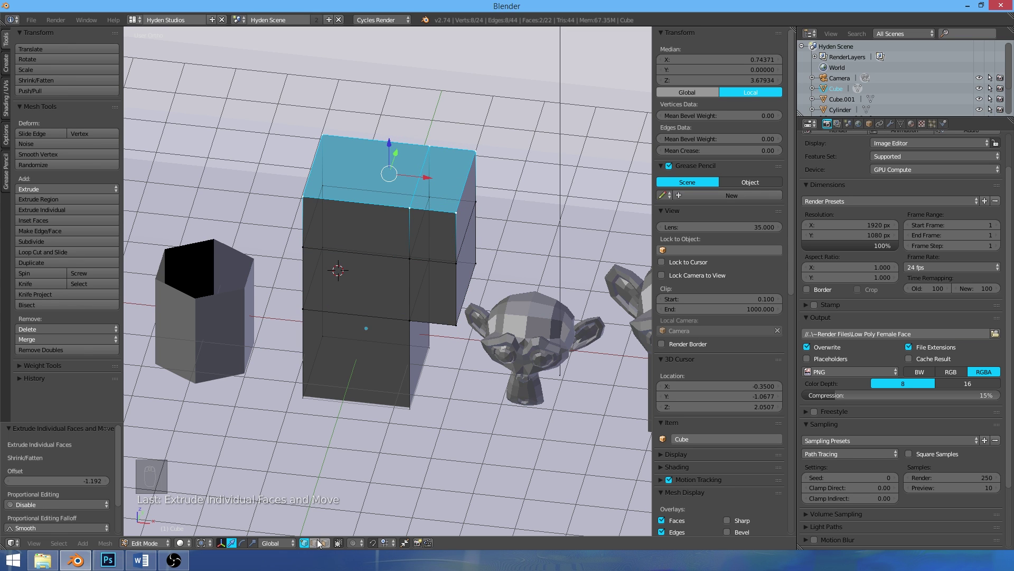
click(328, 545)
key(g)
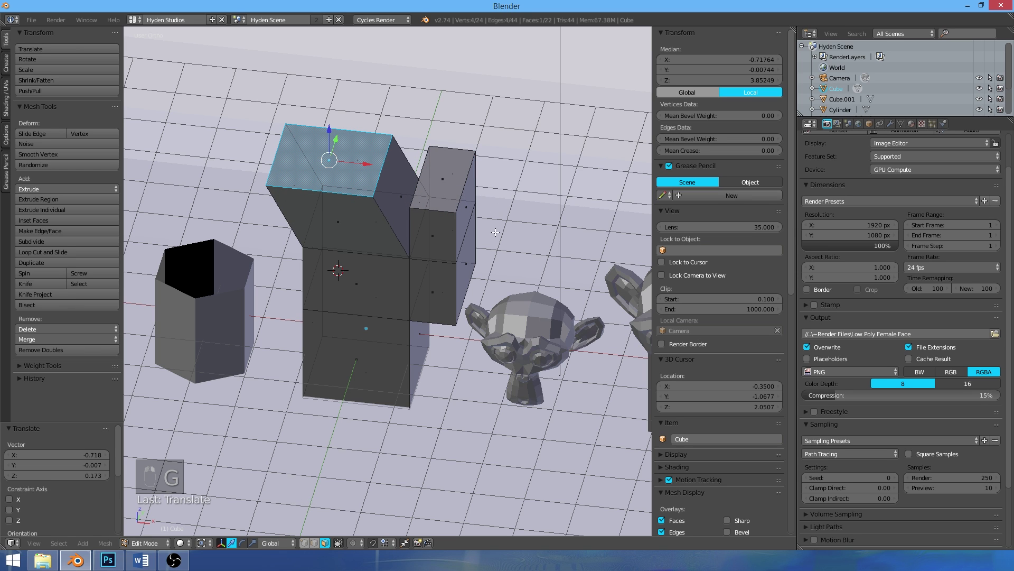
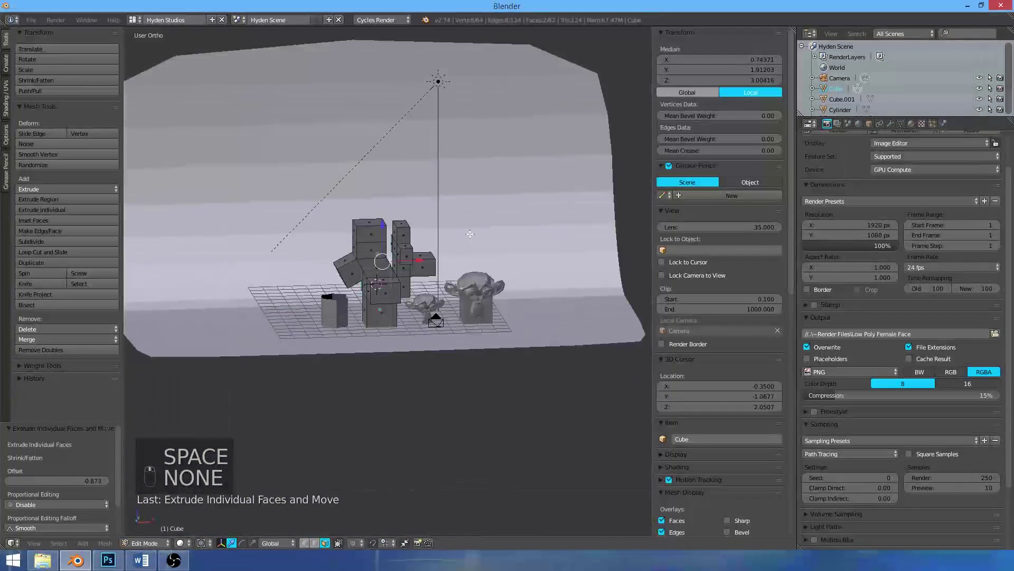
key(Tab)
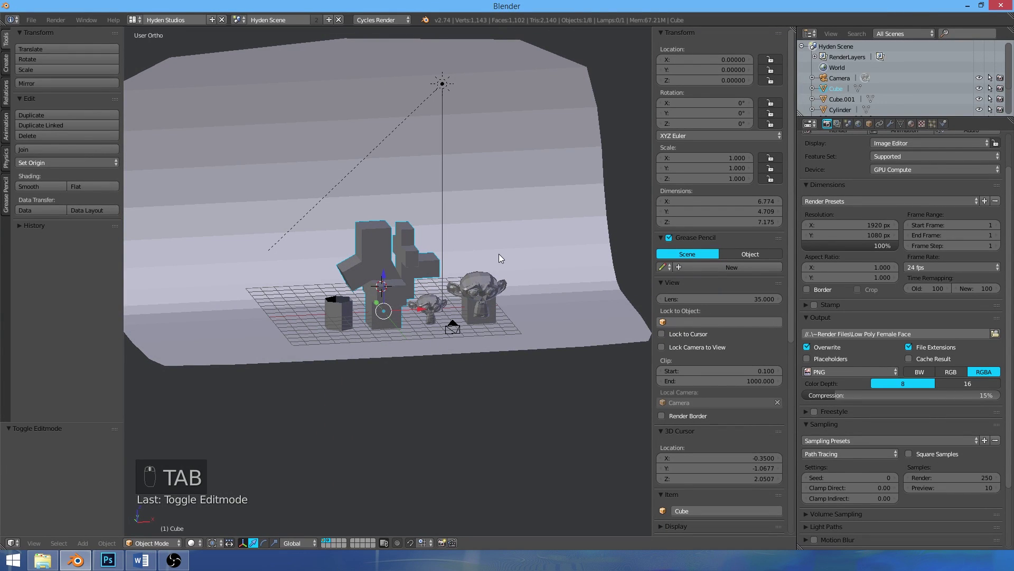